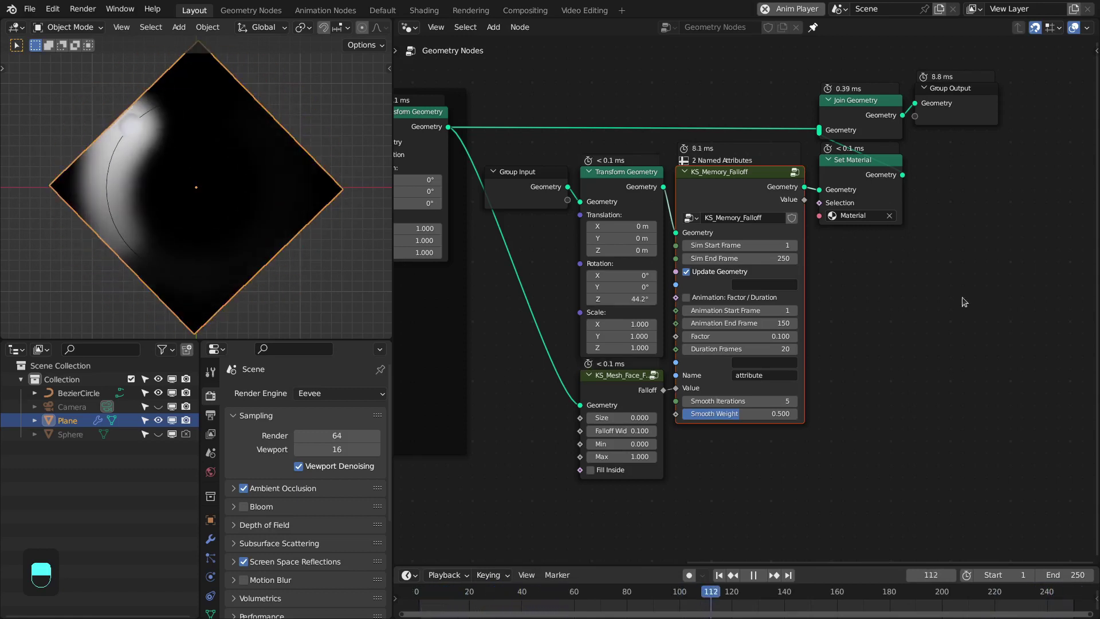
Step: Save as Memory_Falloff3.blend and replay the sphere orbiting the circle, then stop
key(space)
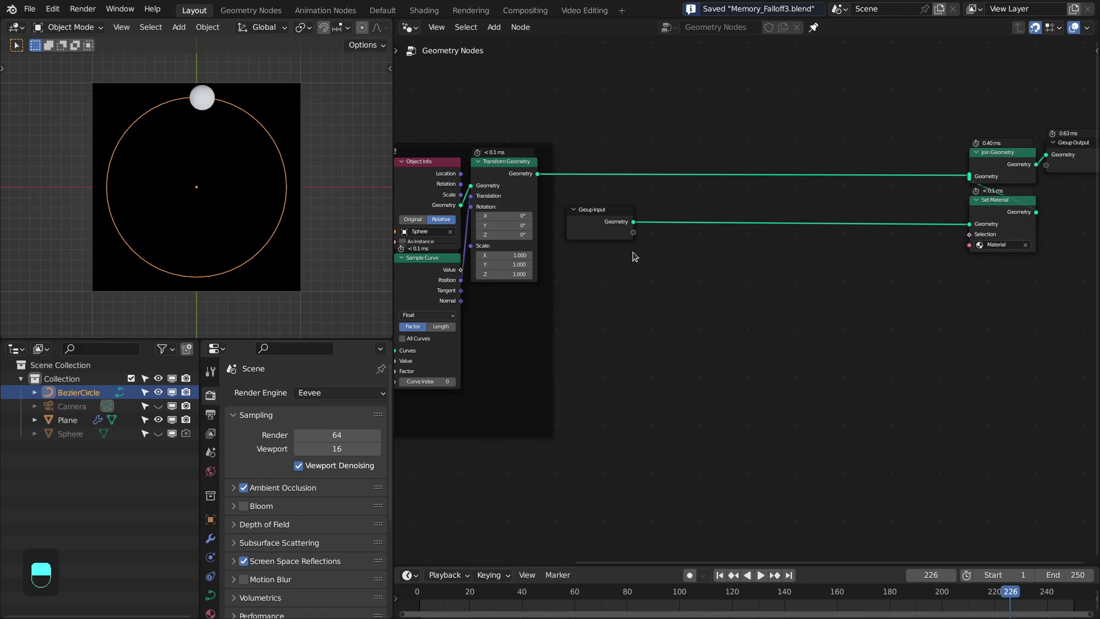
key(space)
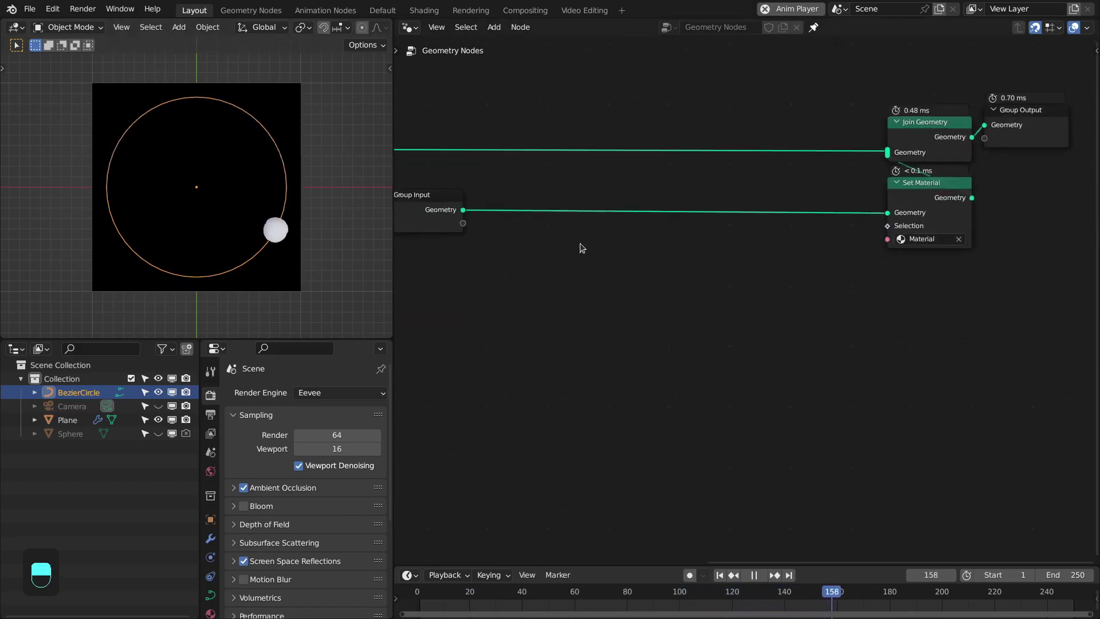
key(space)
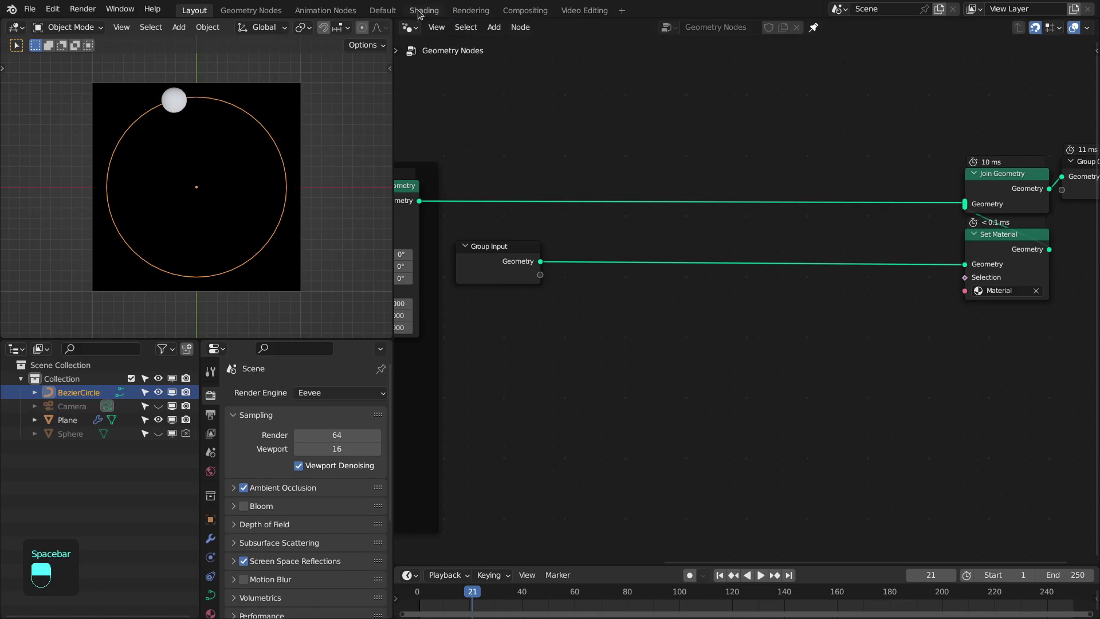
Step: Select and arrange the pass-through nodes to be grouped in the node editor
drag(415, 25, 621, 185)
drag(620, 185, 740, 250)
drag(740, 250, 549, 366)
drag(549, 367, 659, 287)
Step: Group the selection with Ctrl+G so Group Input feeds straight into Group Output
key(shift+a)
drag(659, 287, 733, 359)
key(ctrl+g)
key(ctrl+x)
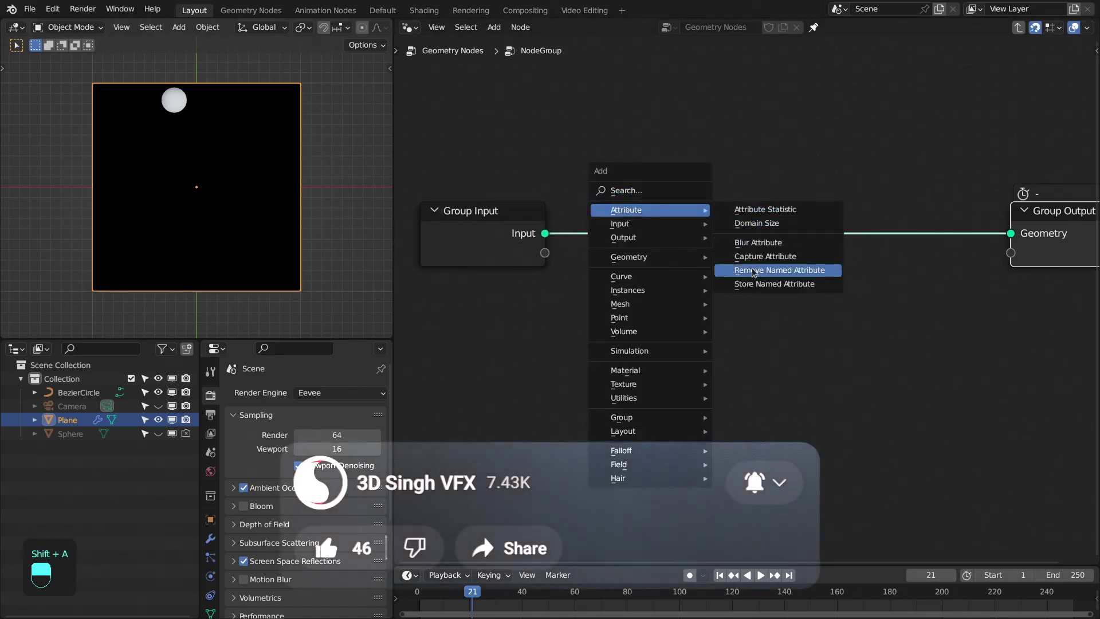
Step: Add a Store Named Attribute fed by the group inputs, plus a Simulation Zone
key(shift+a)
drag(609, 245, 570, 340)
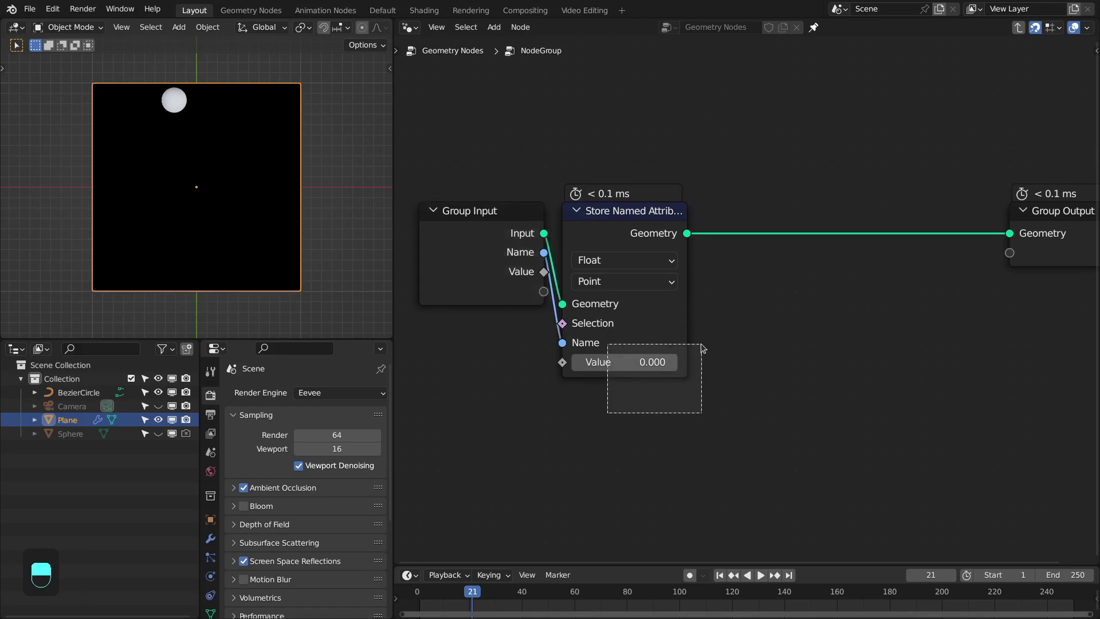
drag(708, 309, 789, 224)
key(shift+a)
key(shift+a)
Step: Inside the zone, store the named value as the Maximum of it and the previous Named Attribute
drag(789, 224, 561, 280)
key(shift+d)
drag(561, 279, 747, 373)
click(747, 374)
drag(748, 372, 665, 380)
drag(665, 379, 511, 410)
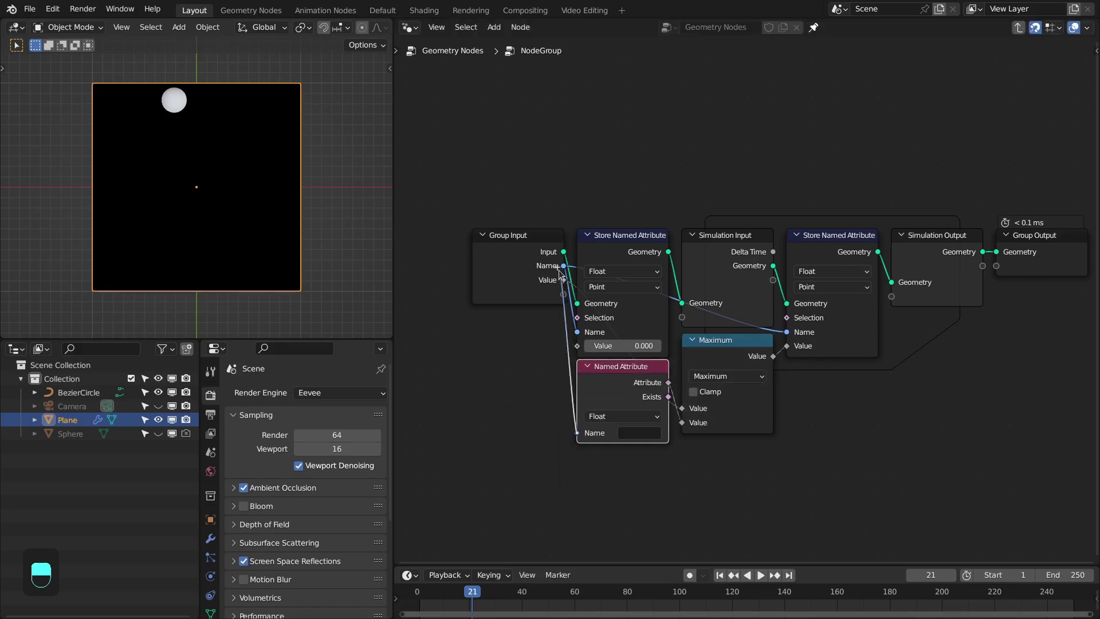
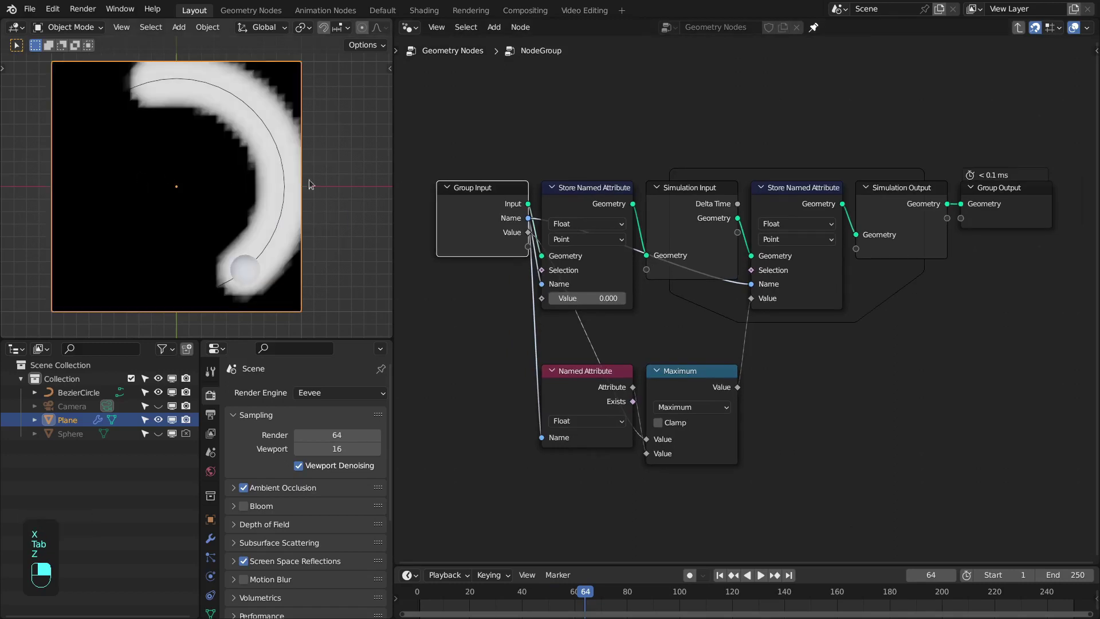
Step: Rewind to the first frame and replay the simulation to check the current trail
click(599, 177)
key(shift+Right)
key(shift+Left)
click(598, 175)
key(shift+space)
double_click(495, 207)
key(shift+Left)
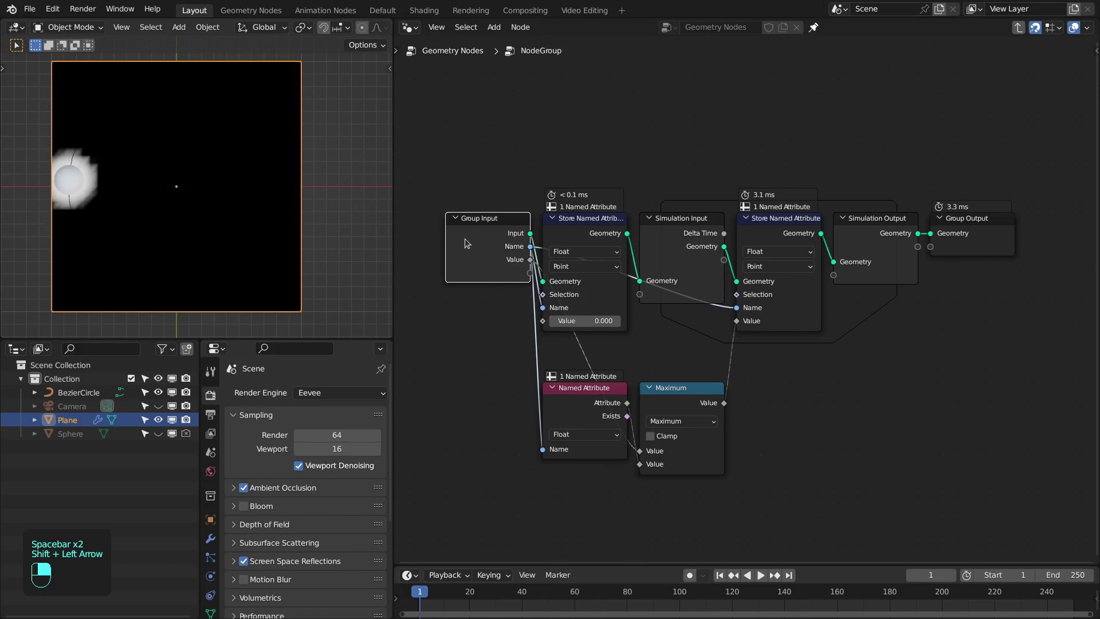
key(space)
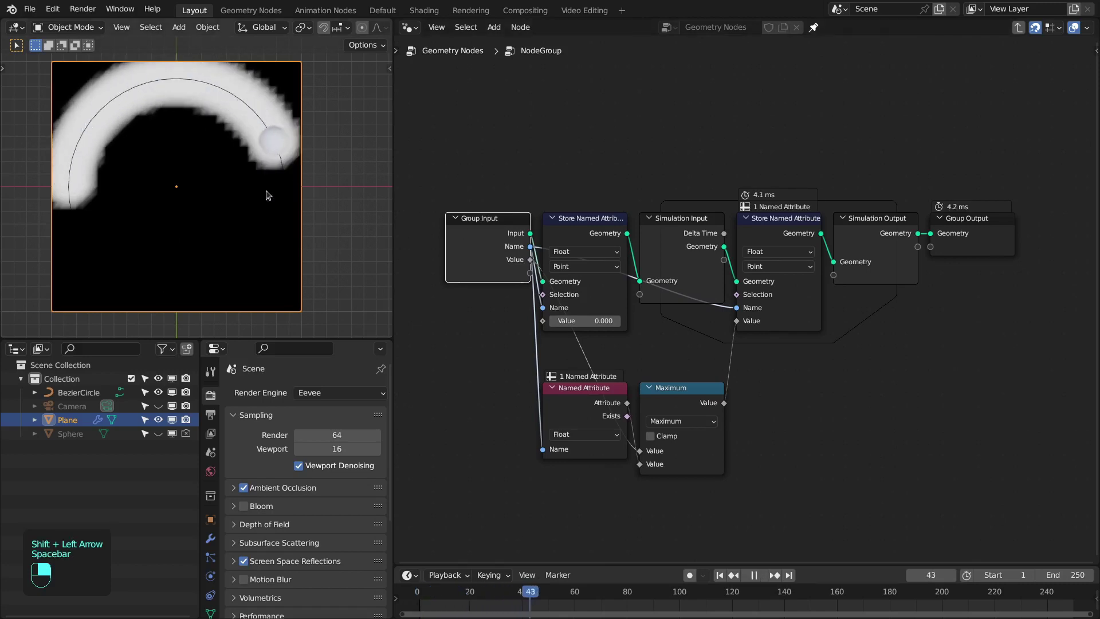
Step: Insert a Math Multiply by 0.9 between Named Attribute and Maximum, then stop and rewind
drag(191, 263, 797, 306)
drag(797, 307, 833, 350)
drag(833, 350, 595, 398)
drag(595, 398, 555, 405)
drag(555, 405, 667, 392)
drag(667, 391, 134, 131)
key(shift+Left)
key(space)
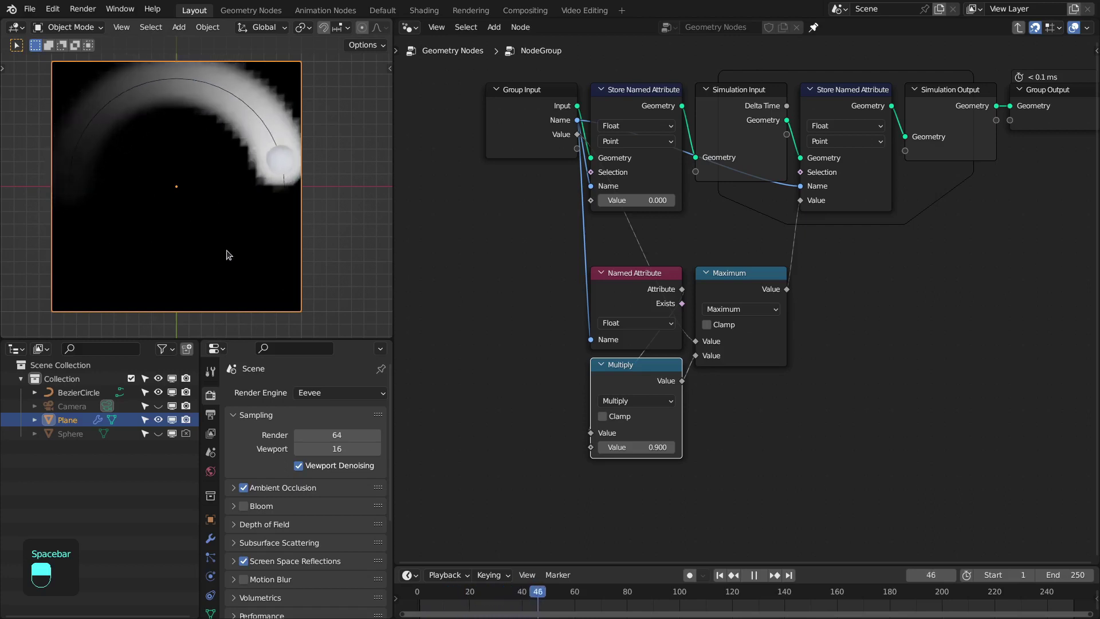
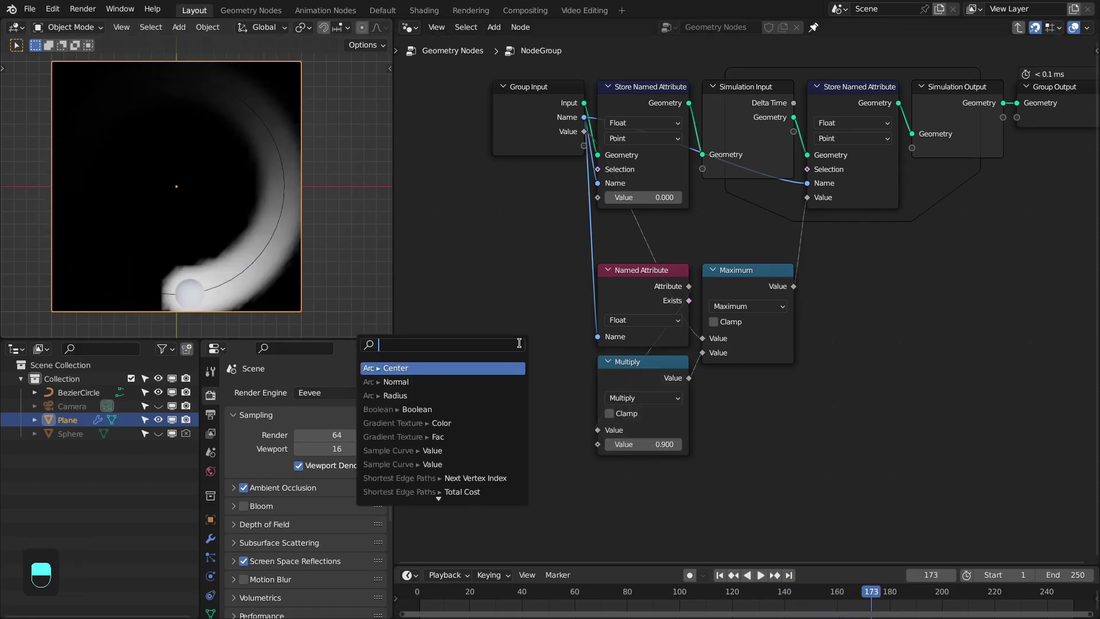
Step: Feed Multiply from a clamped Map Range with Value 0.1, To Min 1, To Max 0, and replay
key(Down)
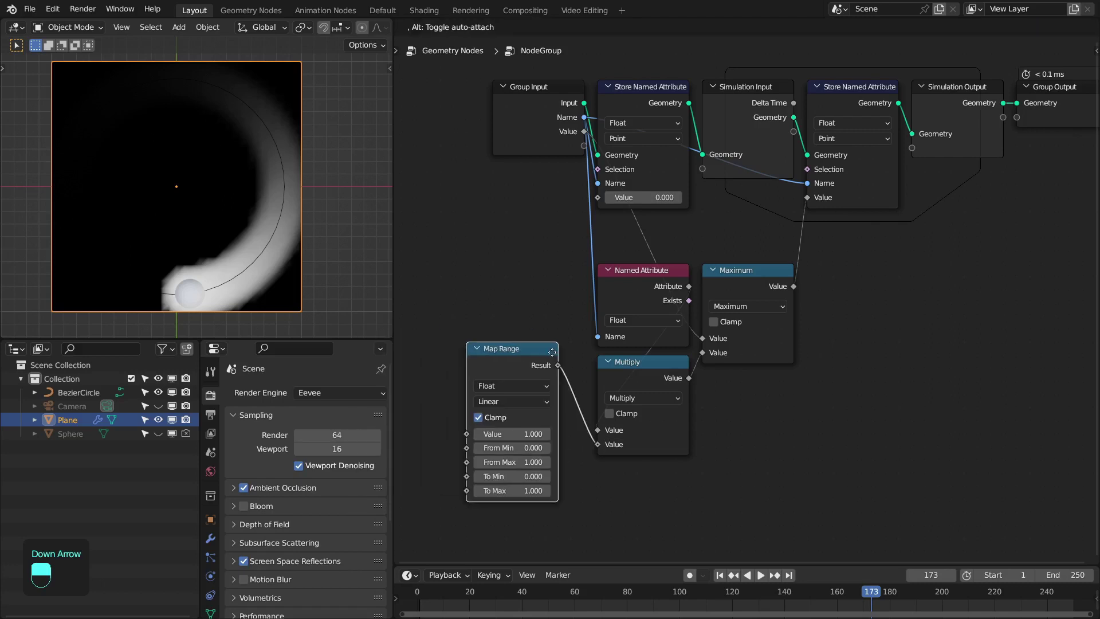
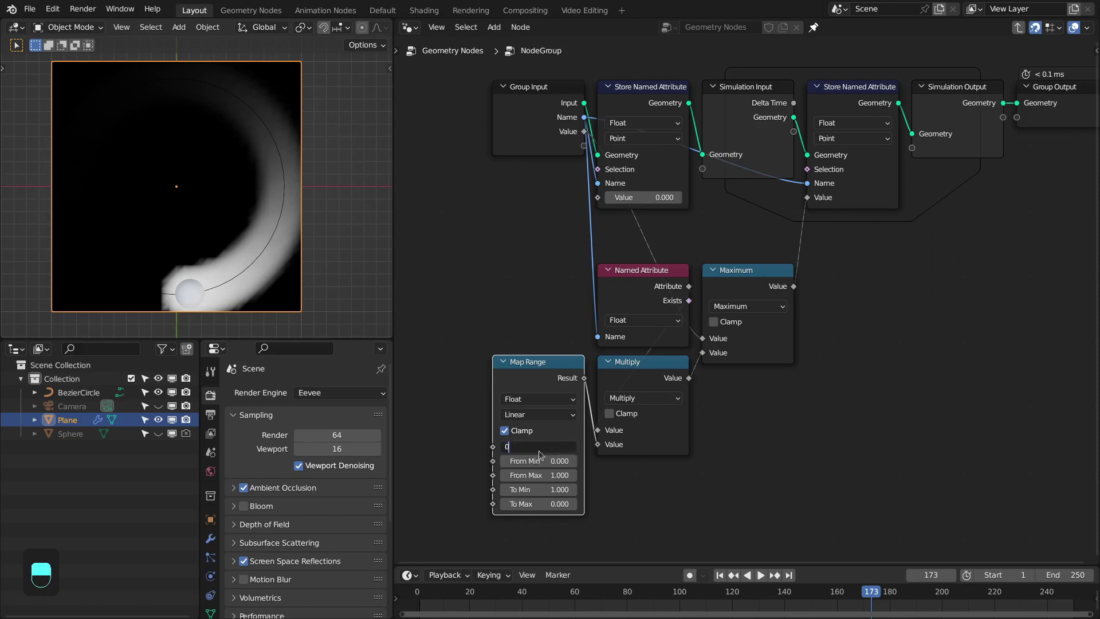
key(shift+Left)
key(space)
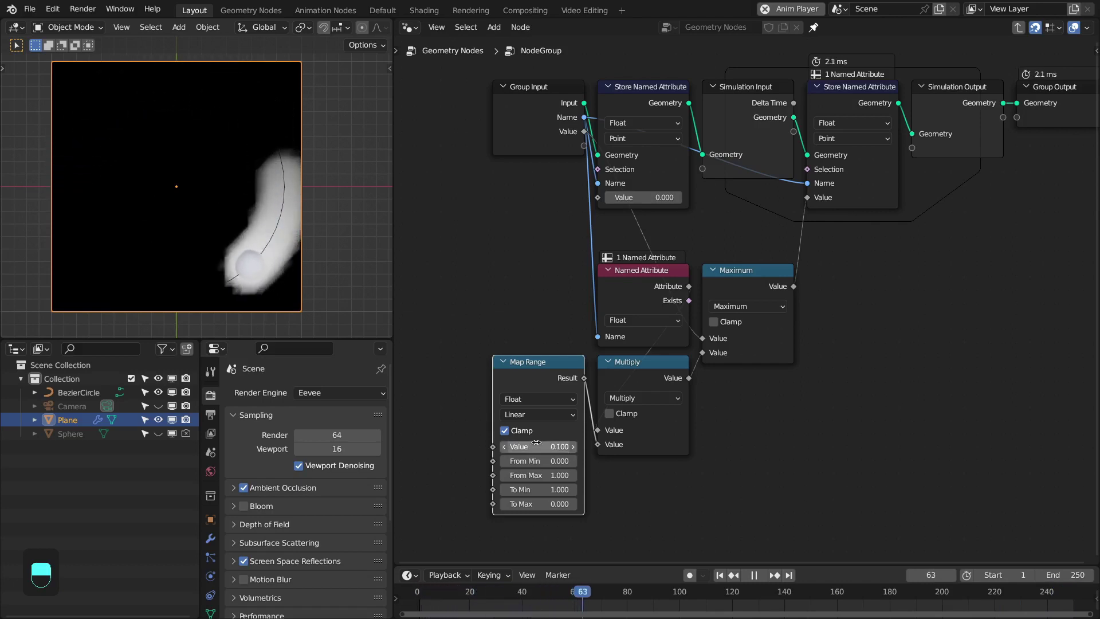
key(space)
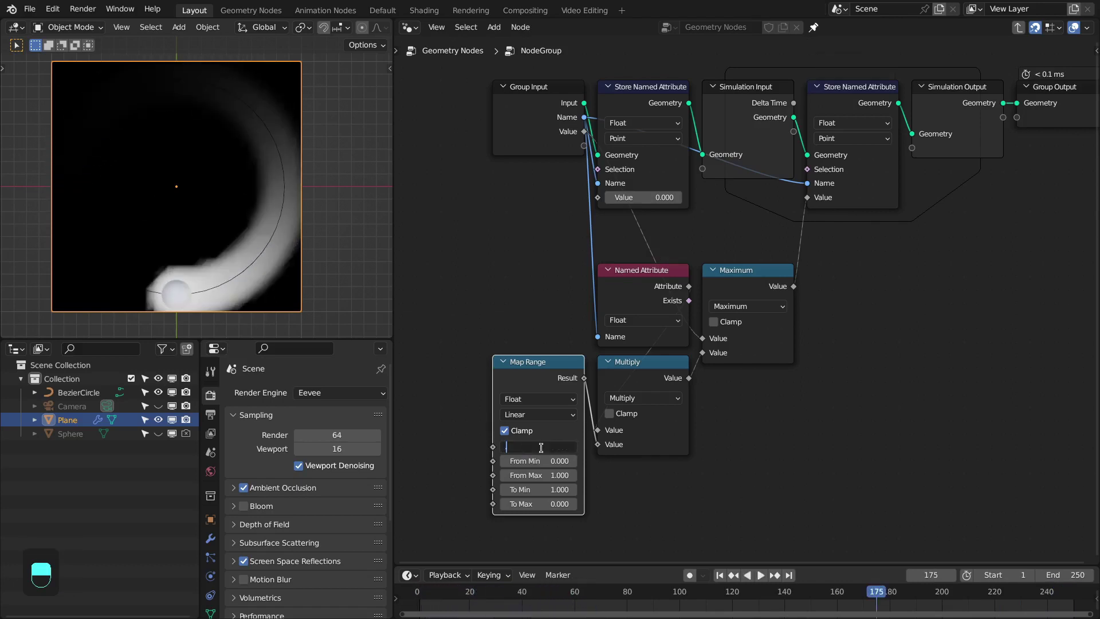
key(shift+Left)
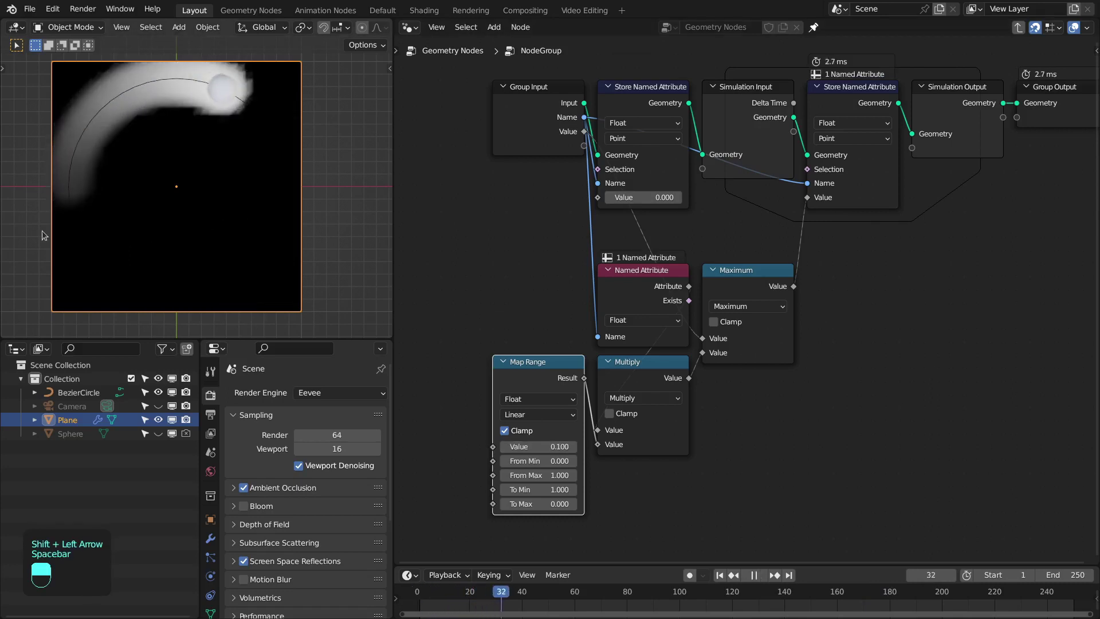
key(space)
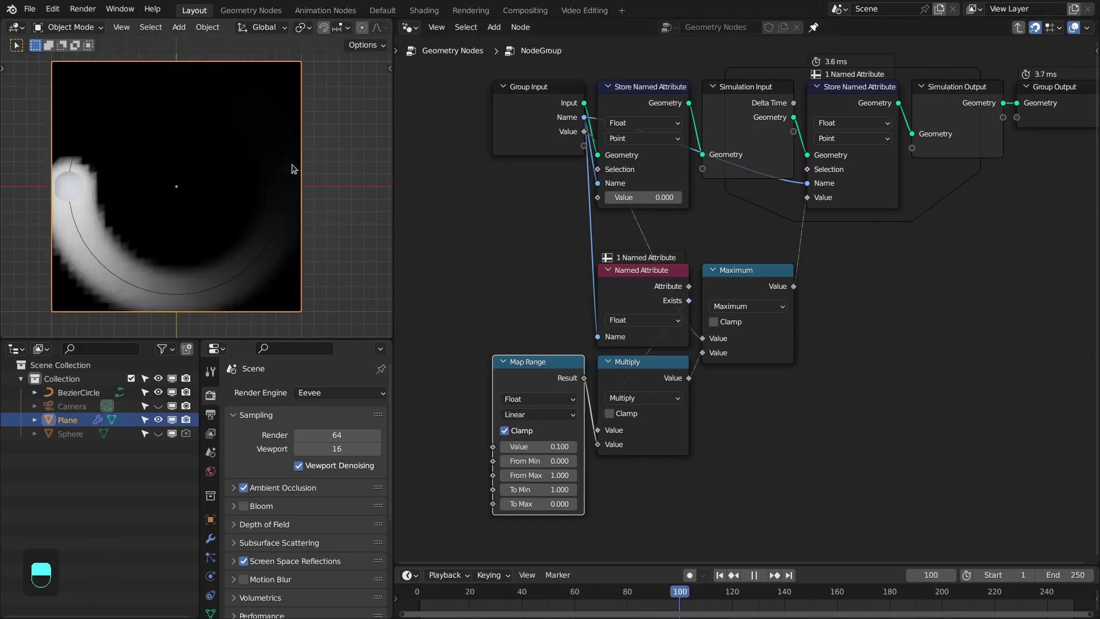
key(space)
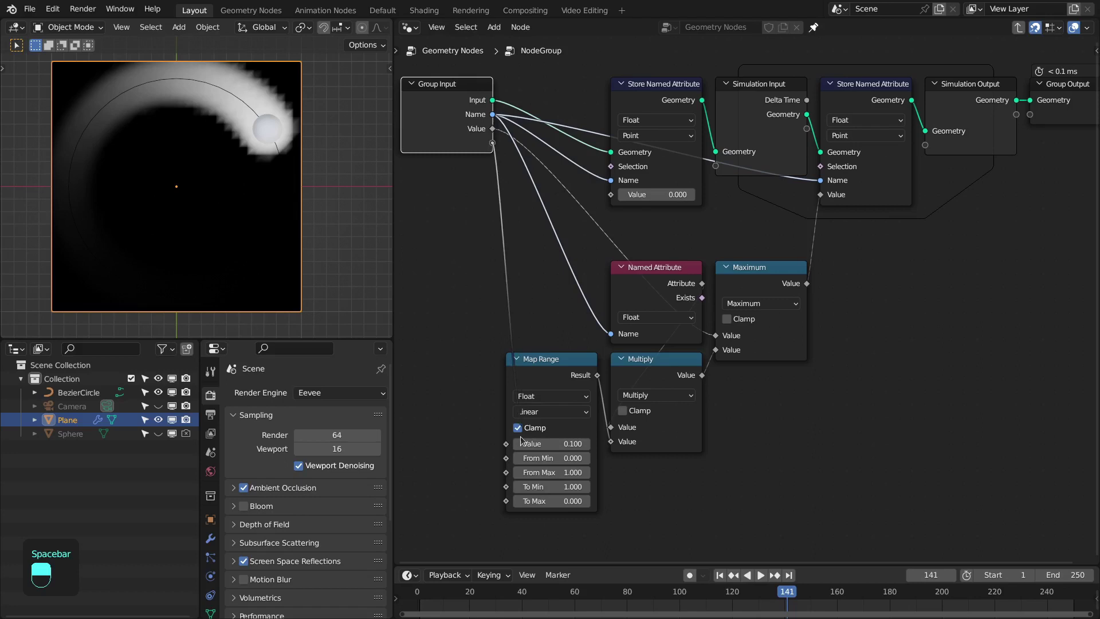
Step: In the Group panel add a Float input named Factor with default 0.1
key(n)
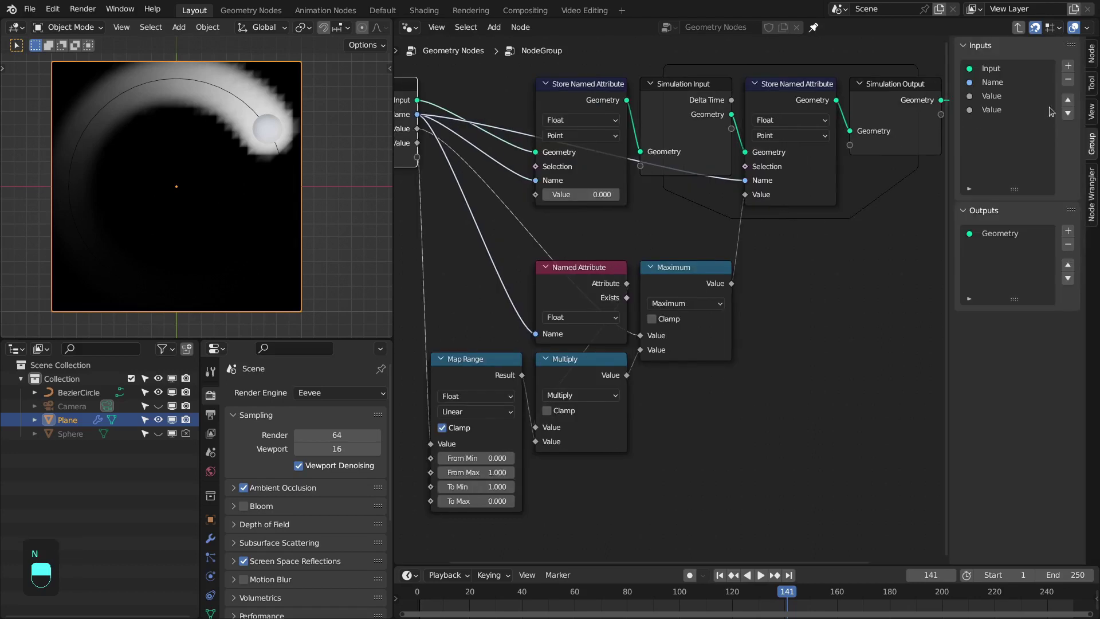
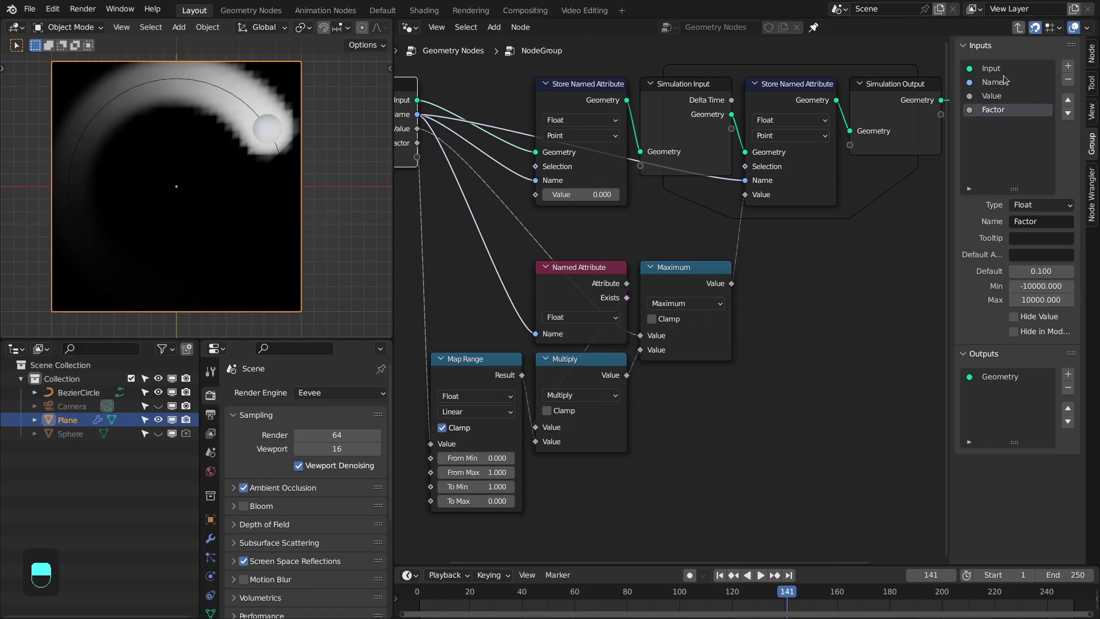
drag(1007, 79, 1073, 64)
drag(1073, 64, 1028, 98)
drag(1028, 98, 1076, 119)
Step: Reorder the inputs, rename Input to Geometry and link Factor to the Map Range
drag(1076, 119, 1067, 101)
drag(1066, 101, 1076, 112)
drag(1076, 112, 993, 87)
drag(993, 87, 1075, 115)
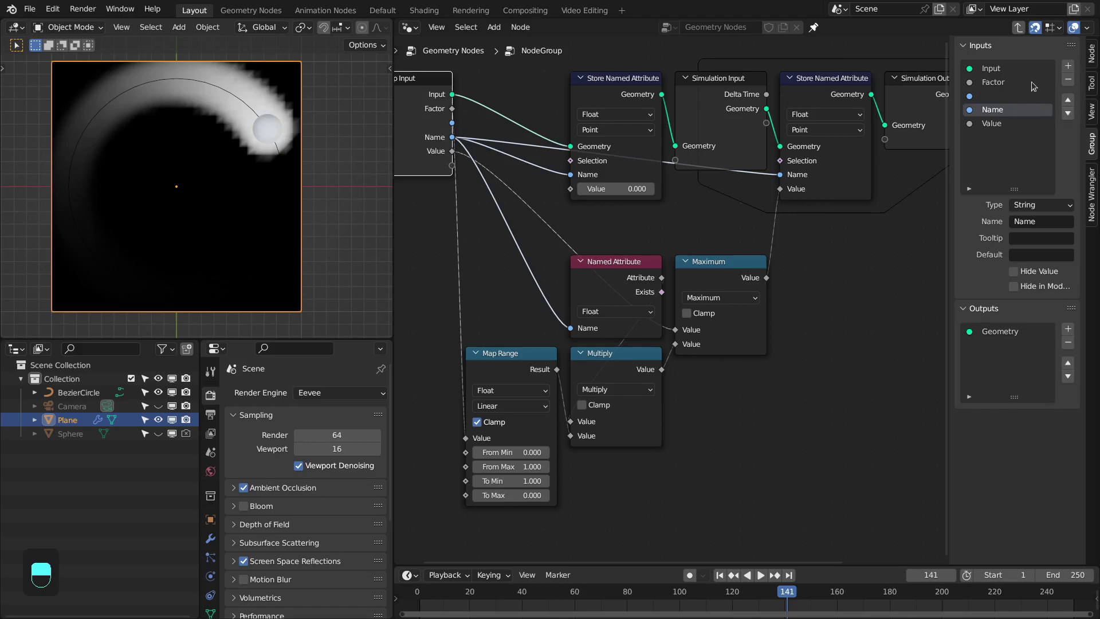
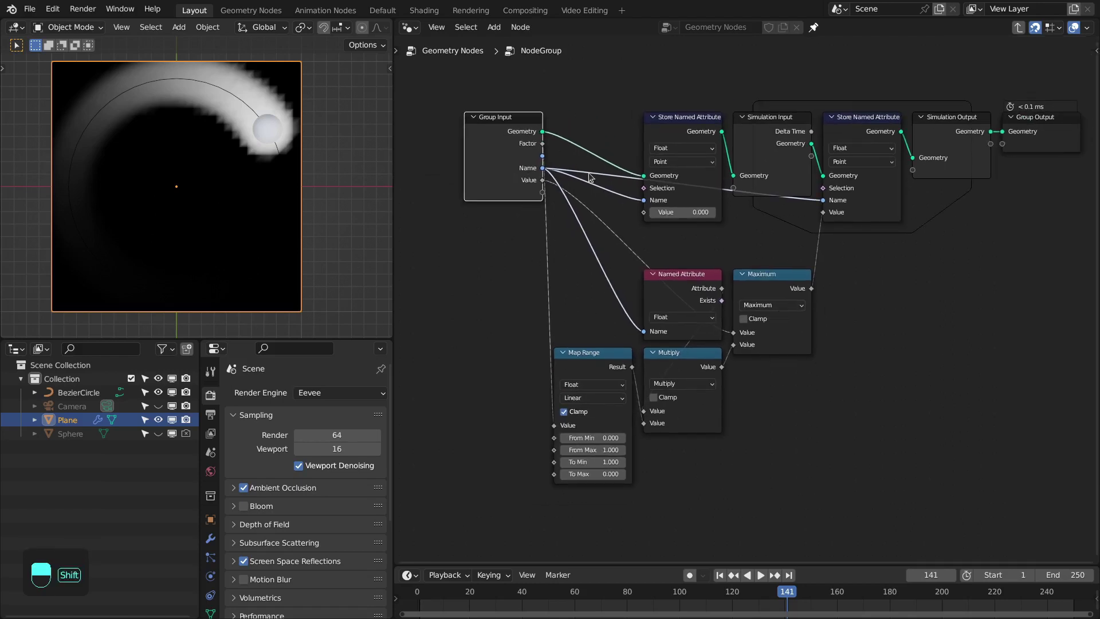
Step: Replay the fading trail from frame 1 and move the Maximum node aside
key(shift+Left)
key(space)
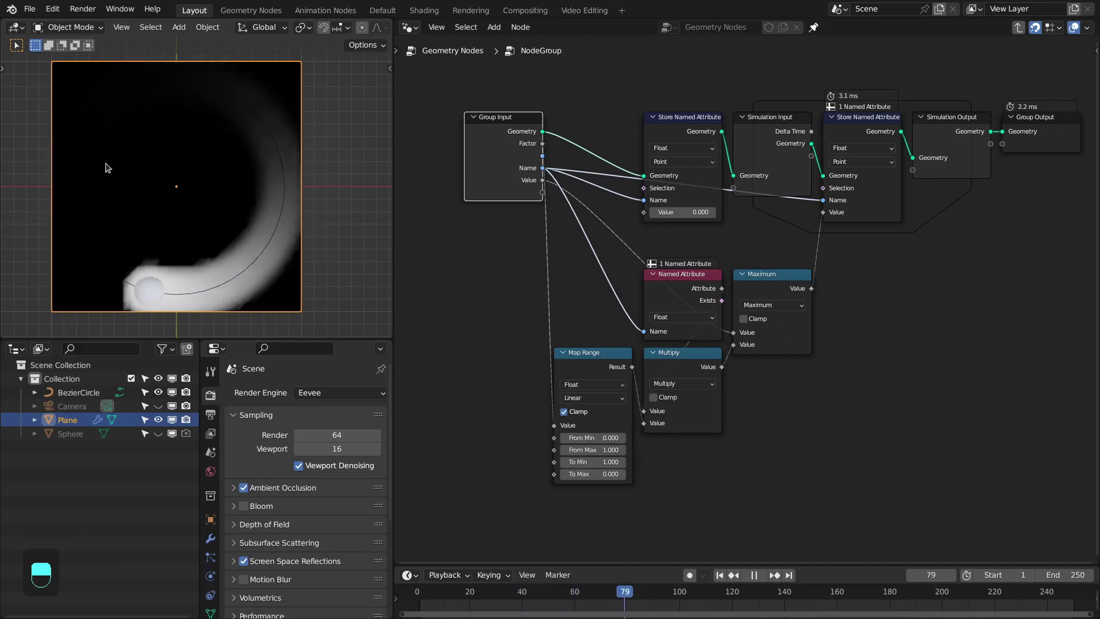
key(space)
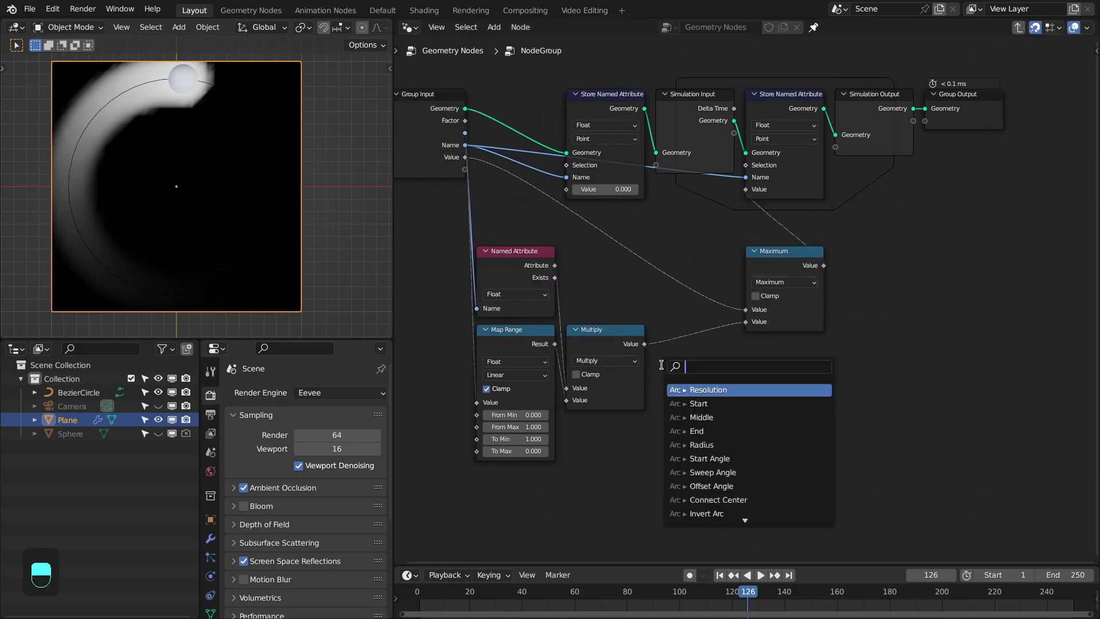
Step: Compare Scene Time frame Greater Than 1 and Less or Equal 100, joined by And
drag(583, 313, 555, 268)
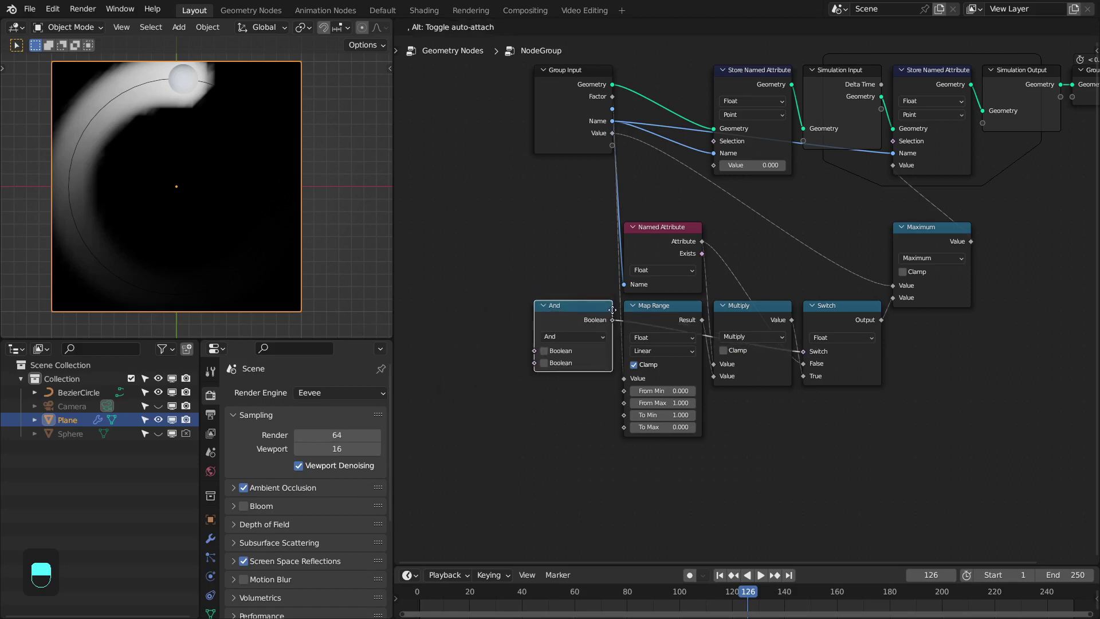
drag(587, 314, 535, 351)
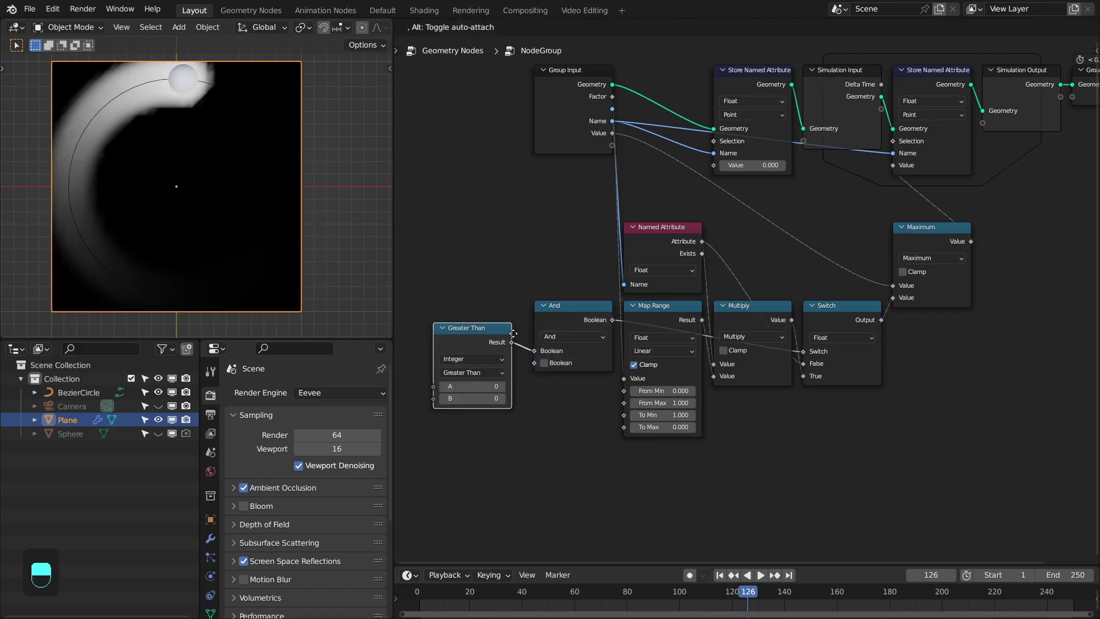
drag(521, 312, 496, 318)
click(497, 318)
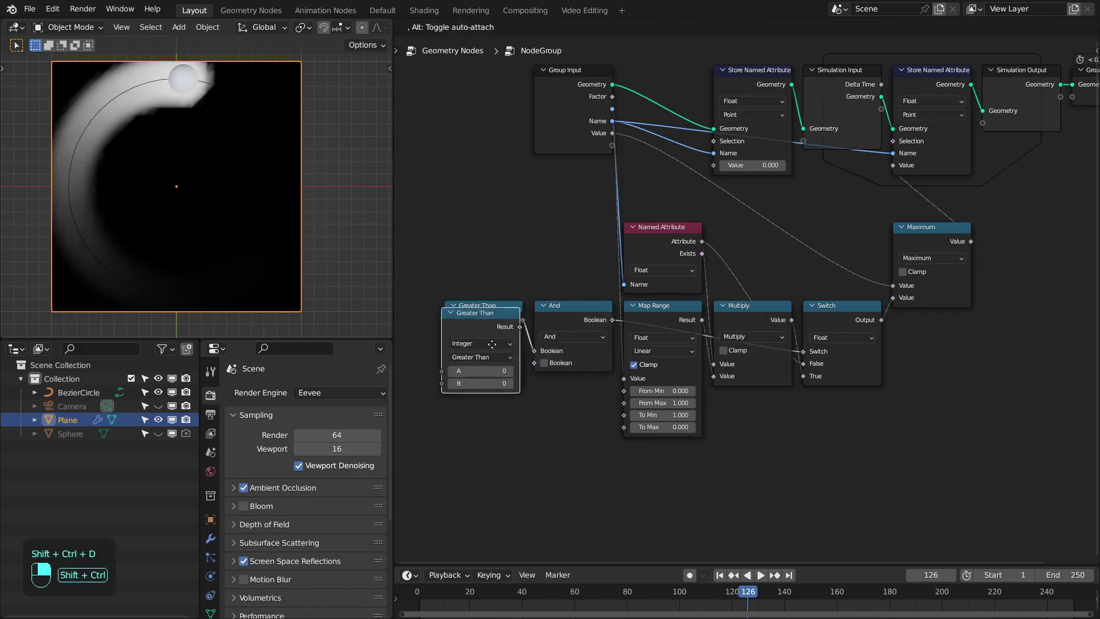
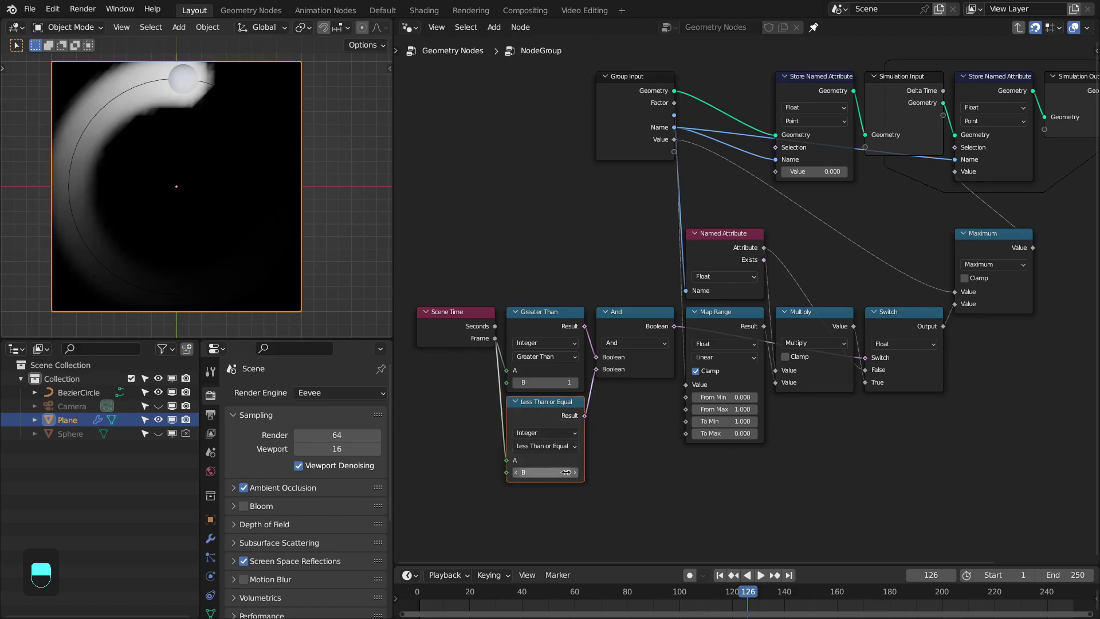
key(KP_0)
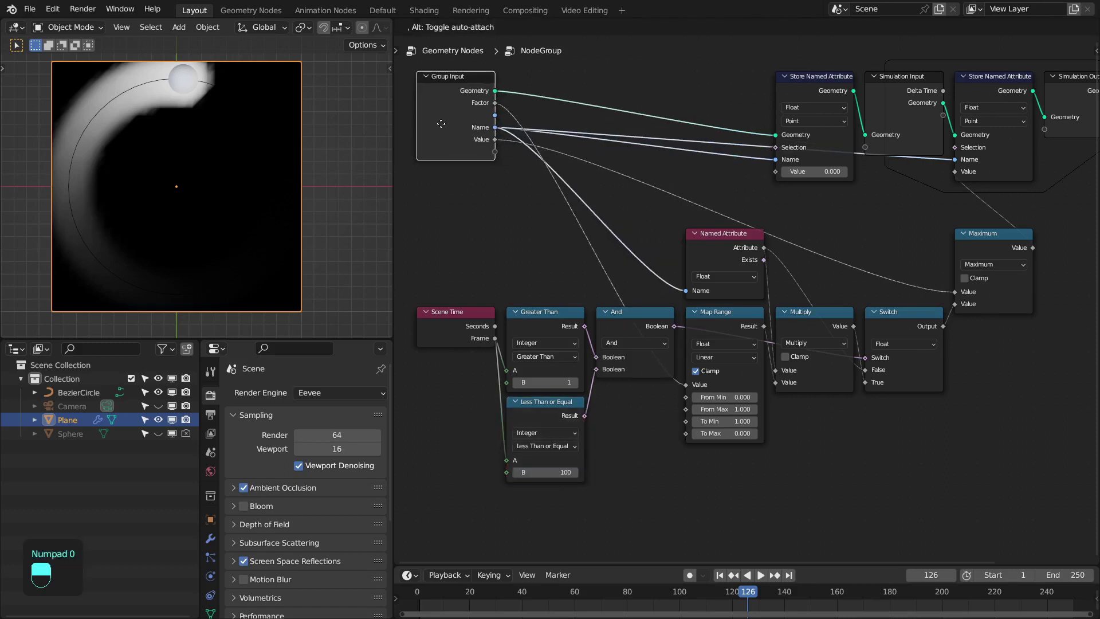
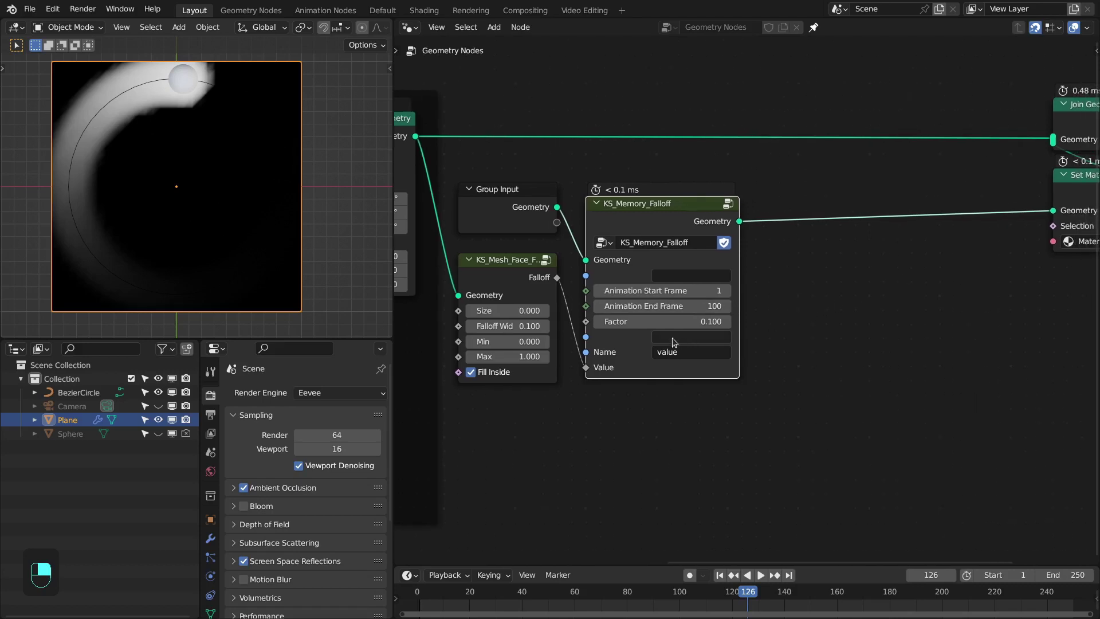
Step: Rewind and replay the KS_Memory_Falloff group's fading trail, then stop
key(shift+Left)
key(space)
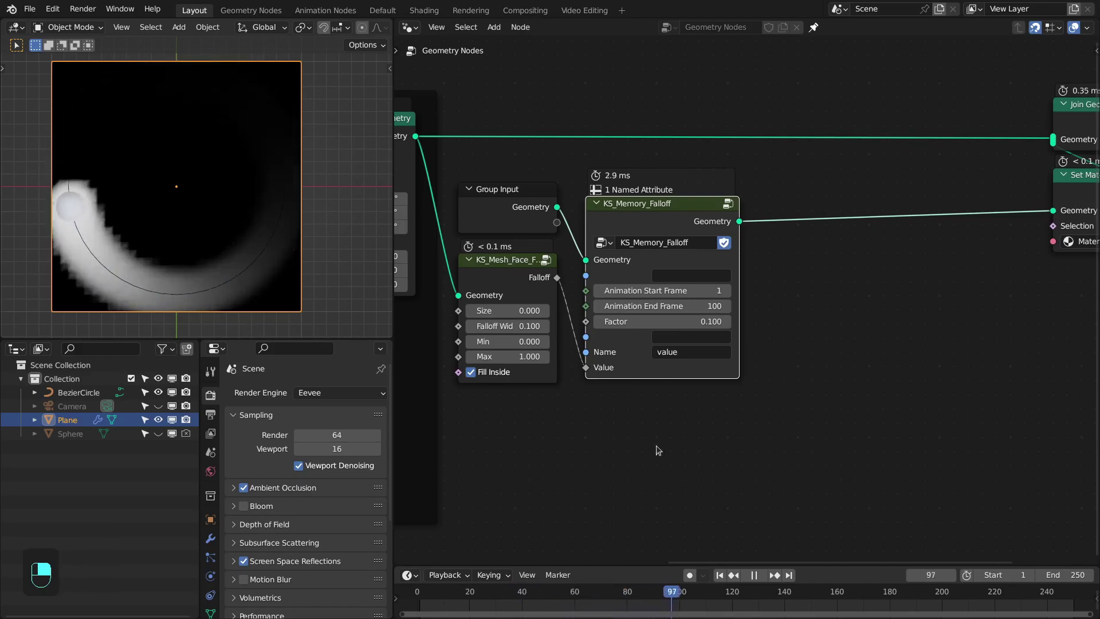
key(space)
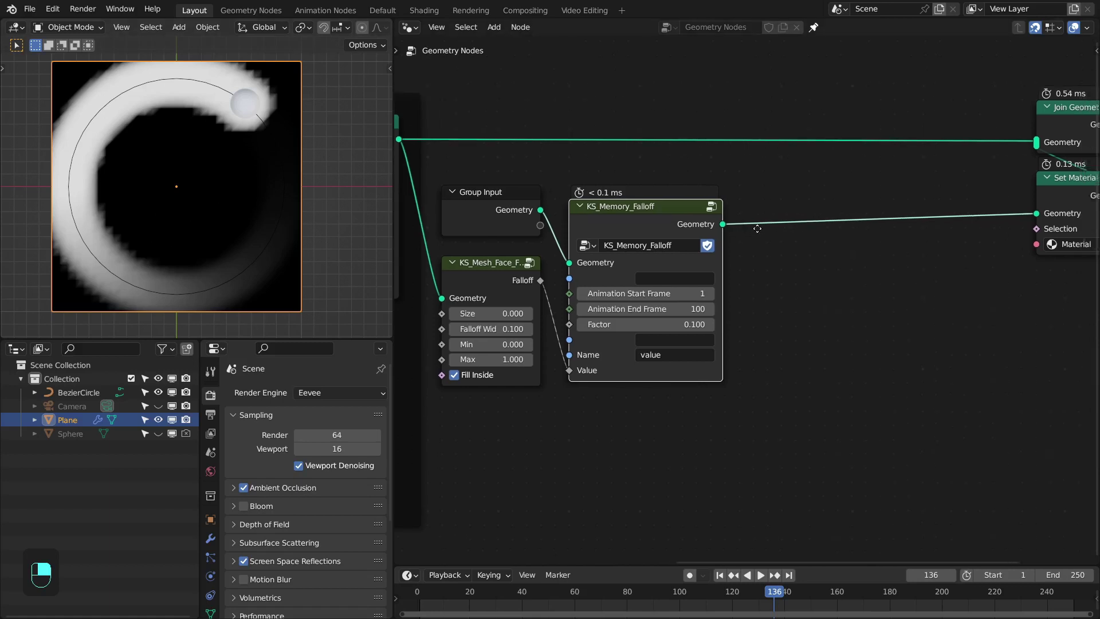
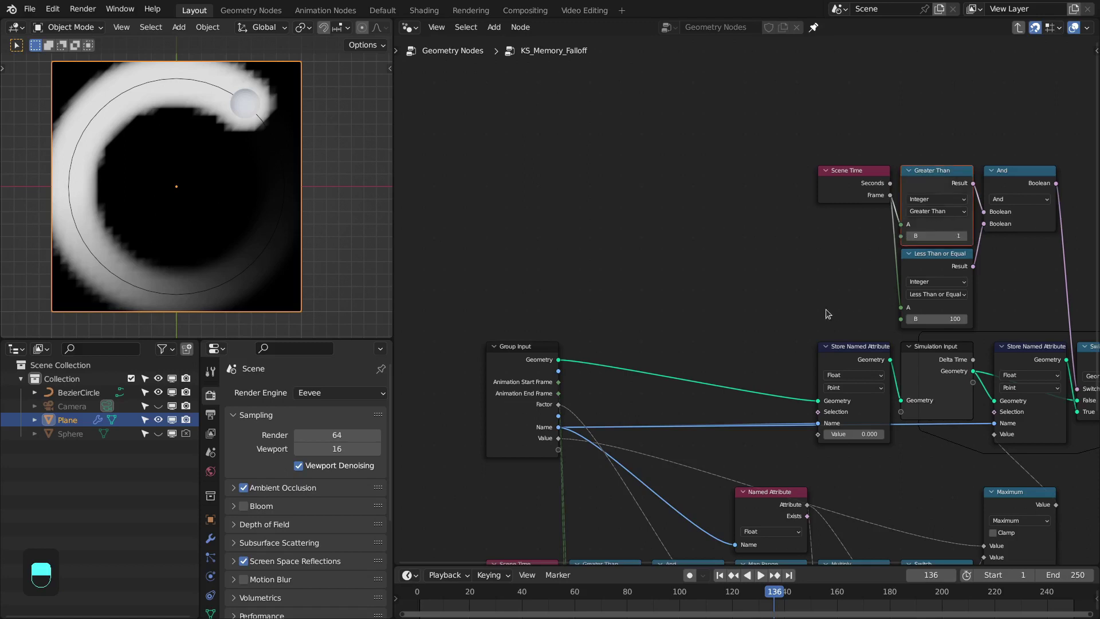
Step: Duplicate Group Input, wire both comparison B limits to it, hide unused sockets, show inputs list
click(516, 375)
key(shift+d)
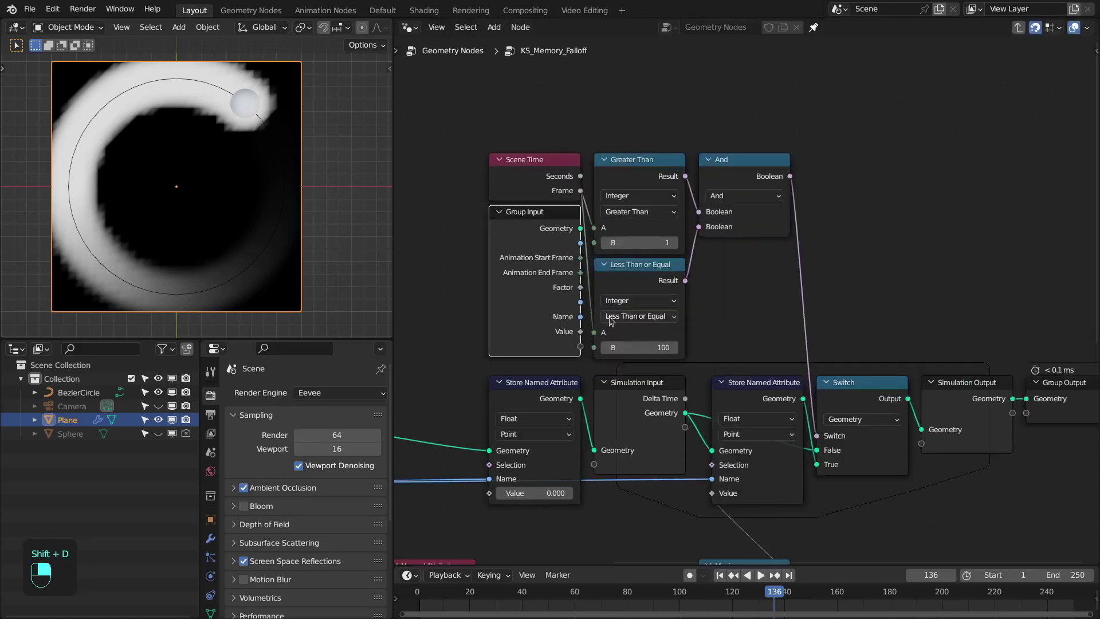
drag(582, 348, 597, 347)
key(ctrl+h)
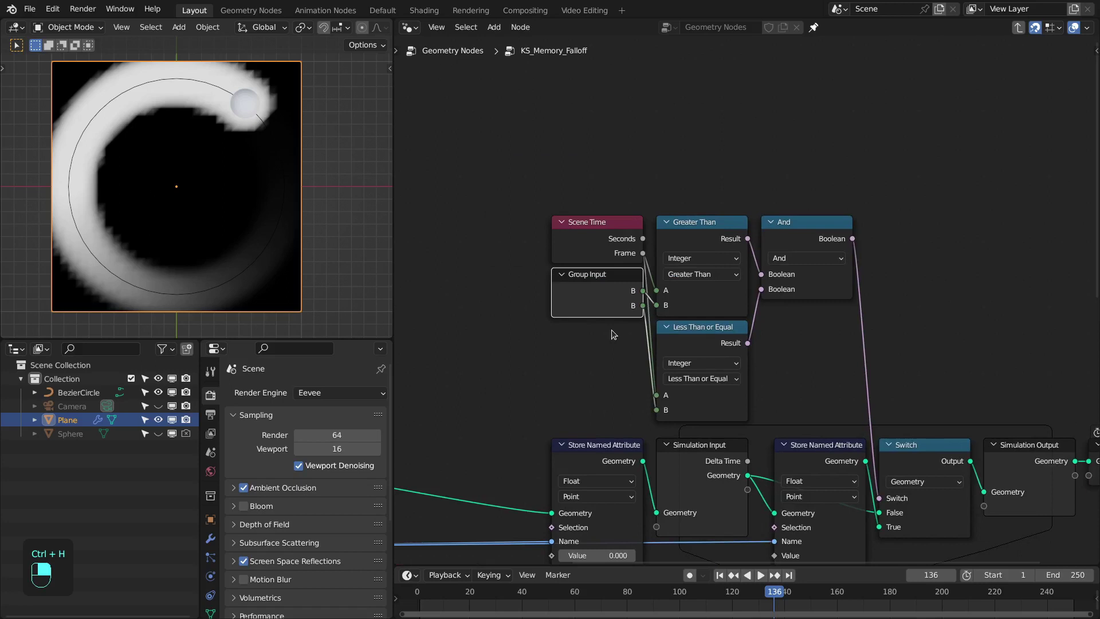
key(n)
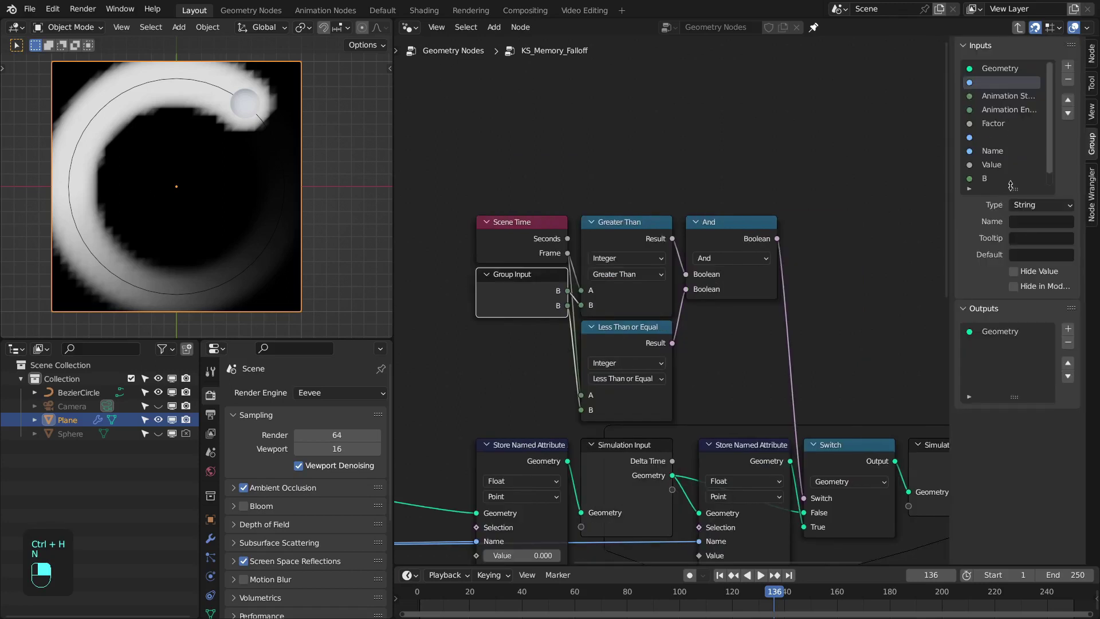
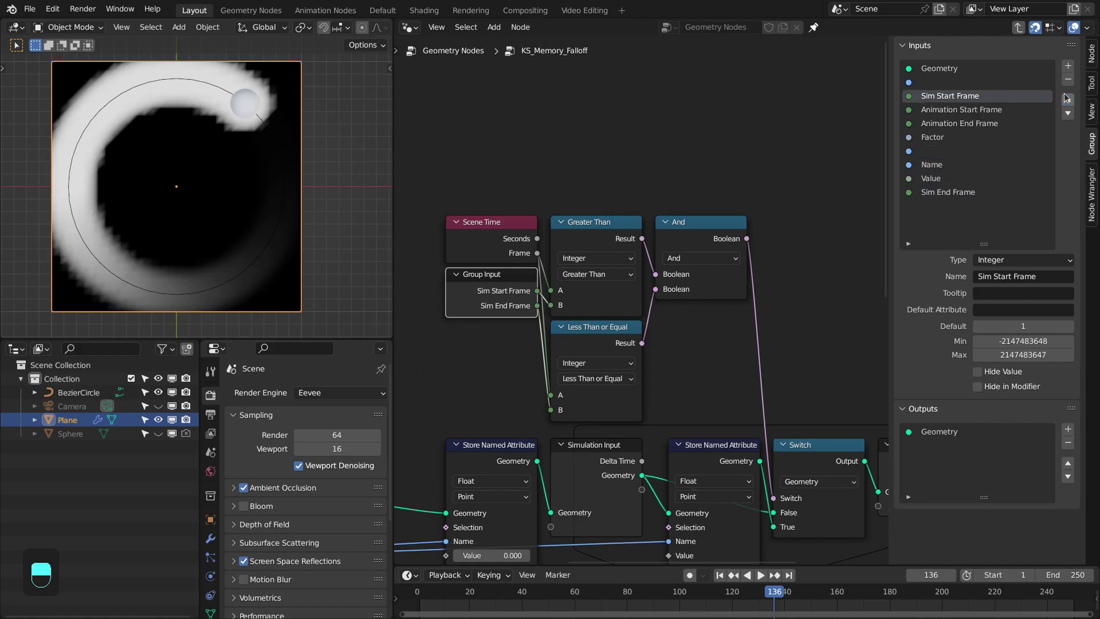
Step: Move the Sim Start Frame input above Sim End Frame in the group's input list
drag(1041, 139, 1072, 101)
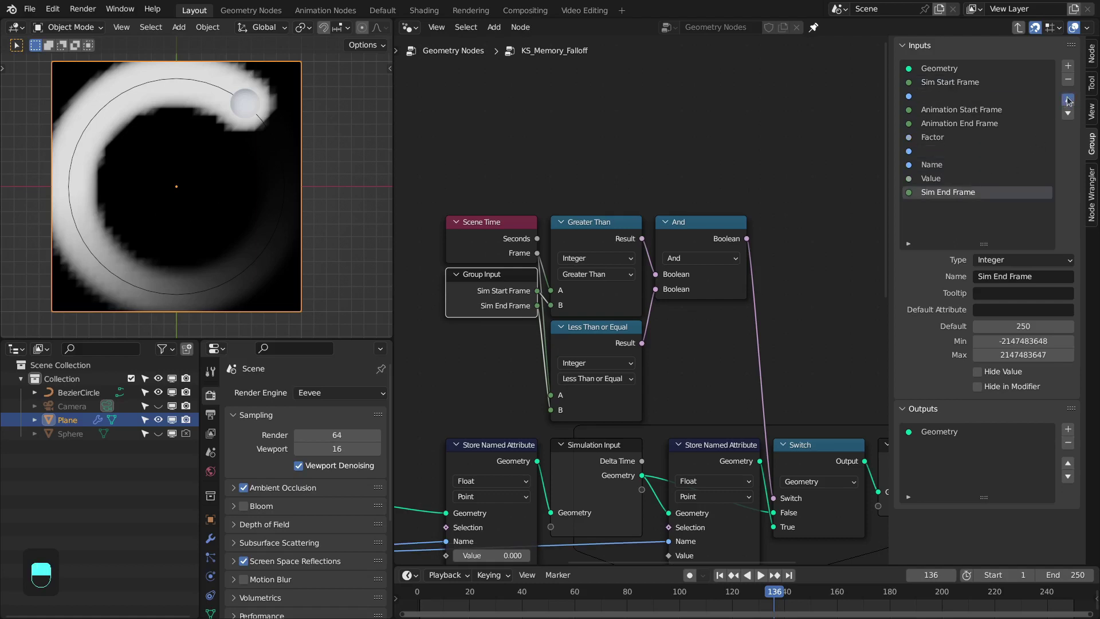
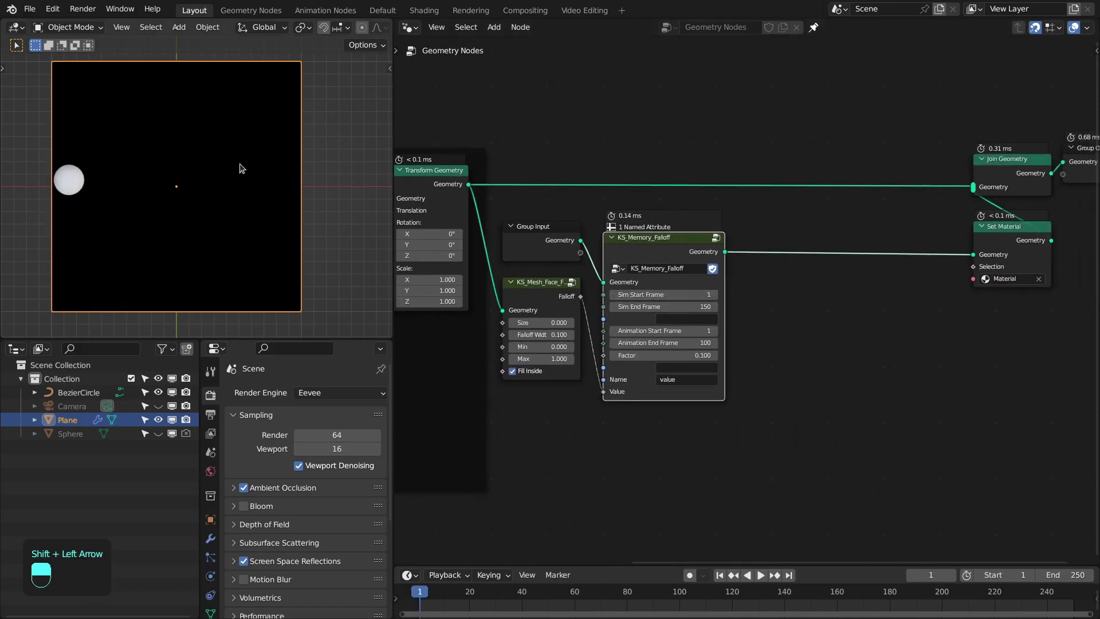
key(space)
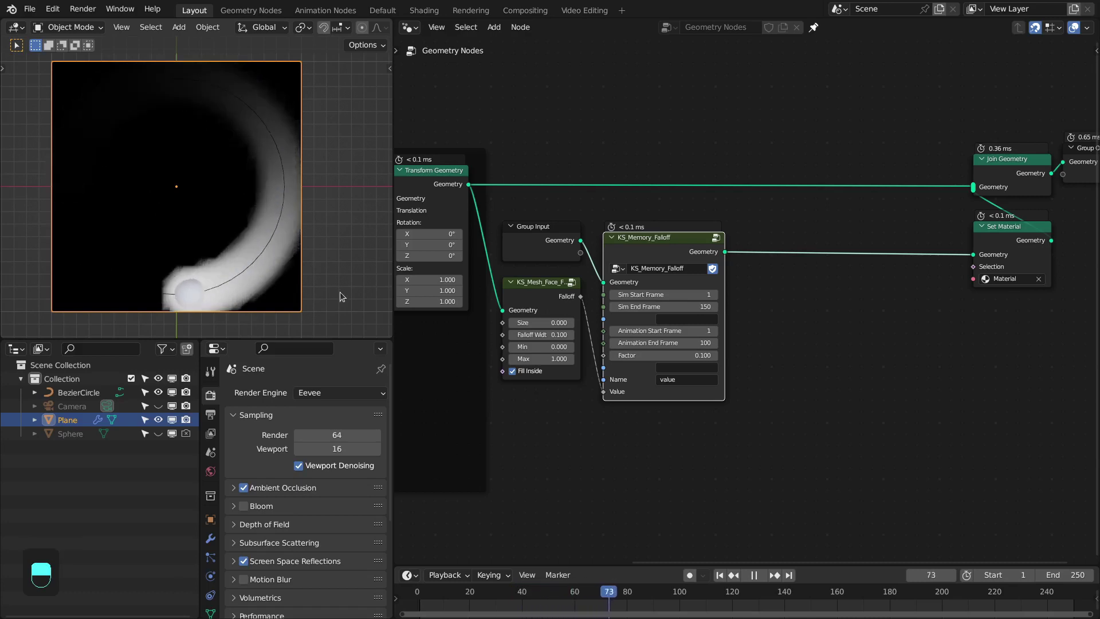
key(space)
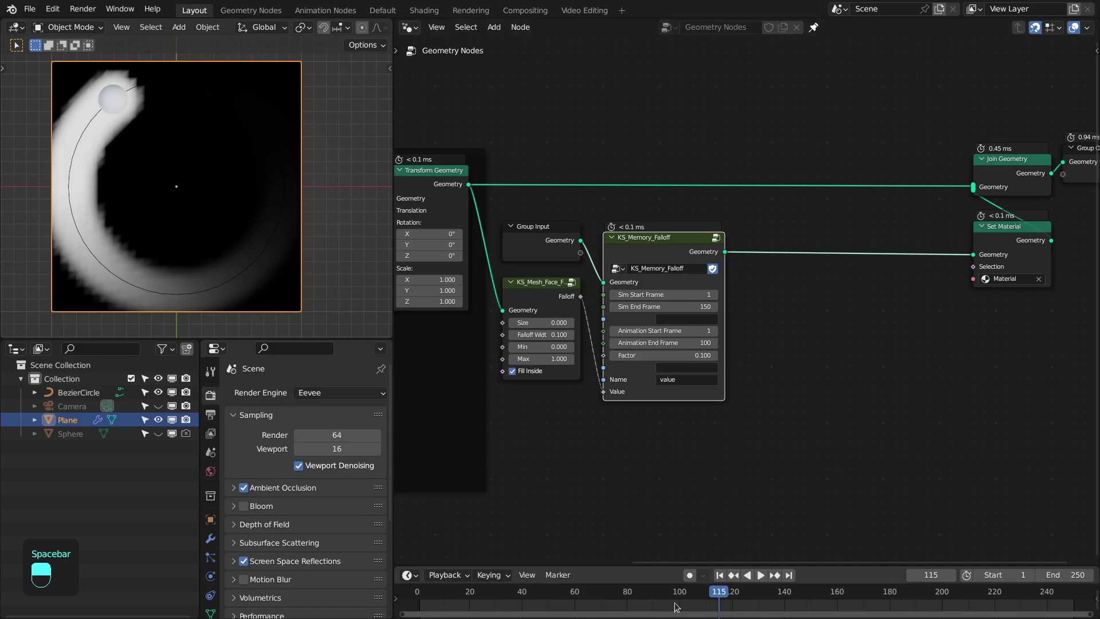
key(space)
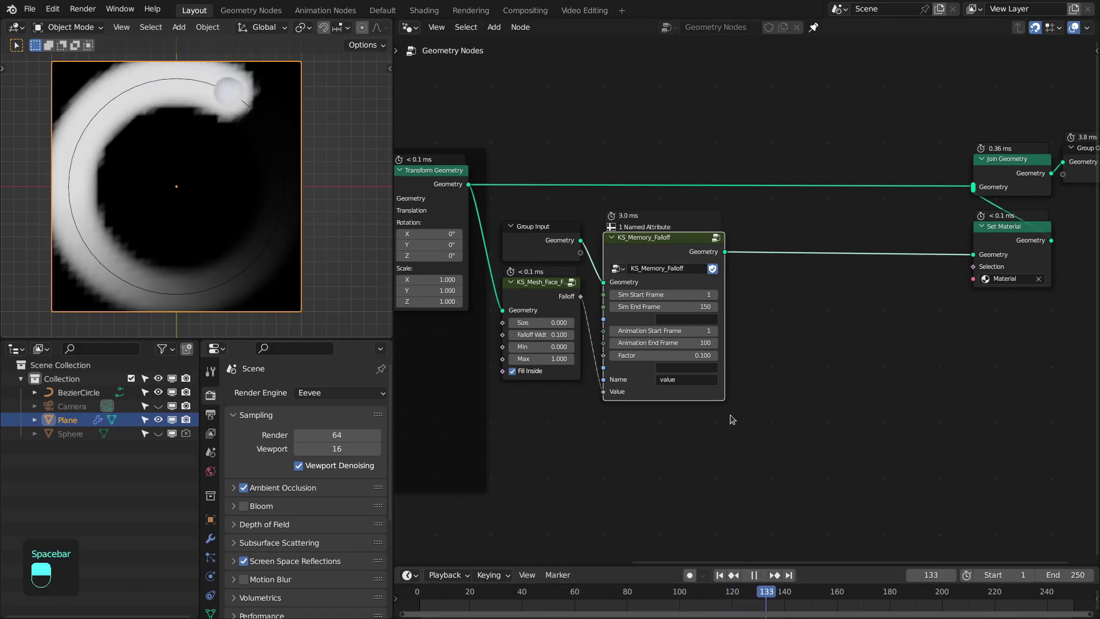
key(space)
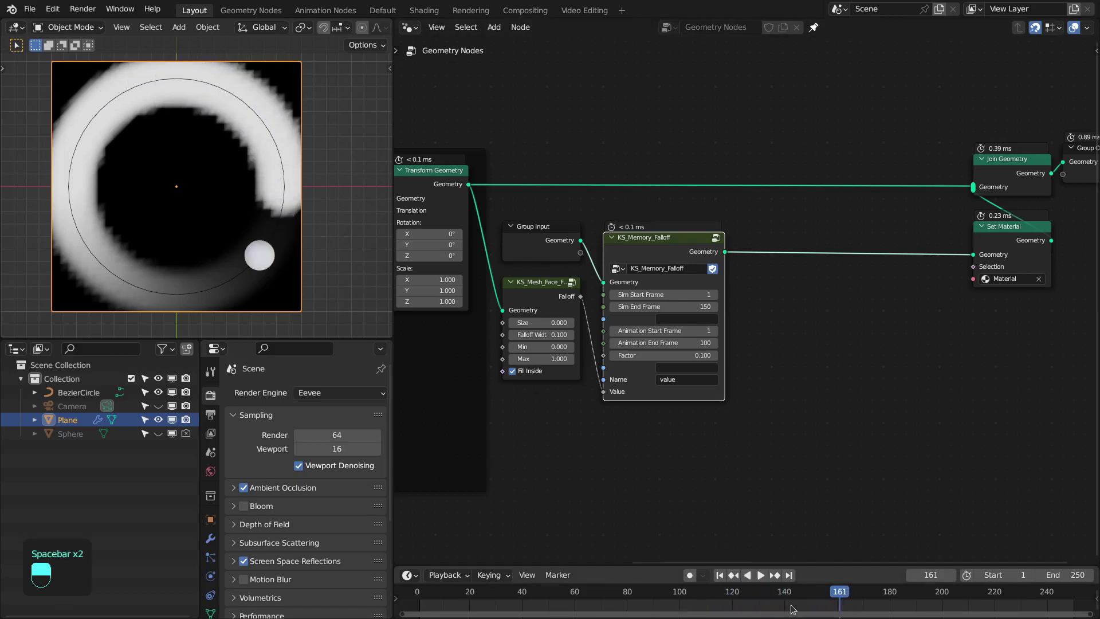
key(space)
key(space)
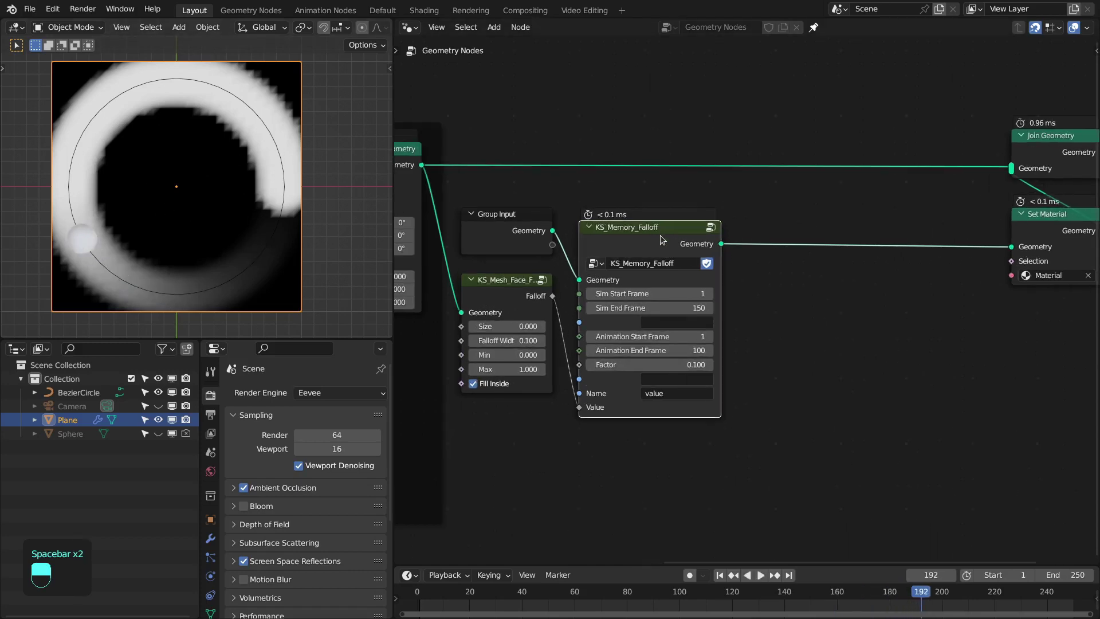
drag(664, 237, 572, 321)
key(Tab)
drag(572, 322, 466, 319)
drag(467, 318, 692, 254)
key(Tab)
middle_click(693, 254)
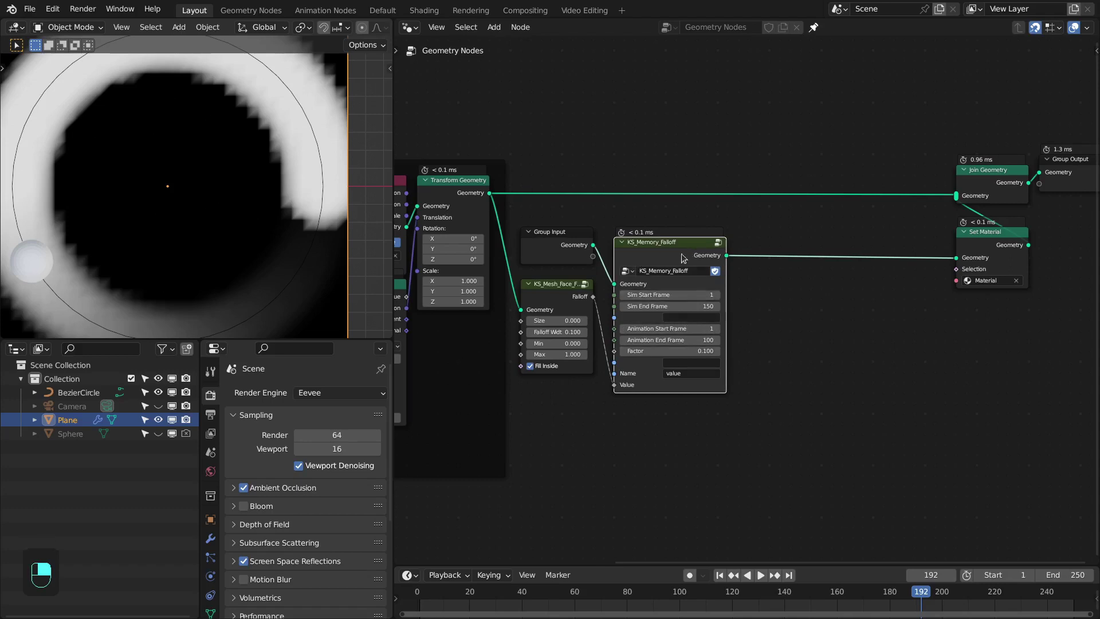
Step: Add a blur step after Simulation Output with Smooth Iterations 5 and Smooth Weight 0.5, then preview the softened trail
key(Tab)
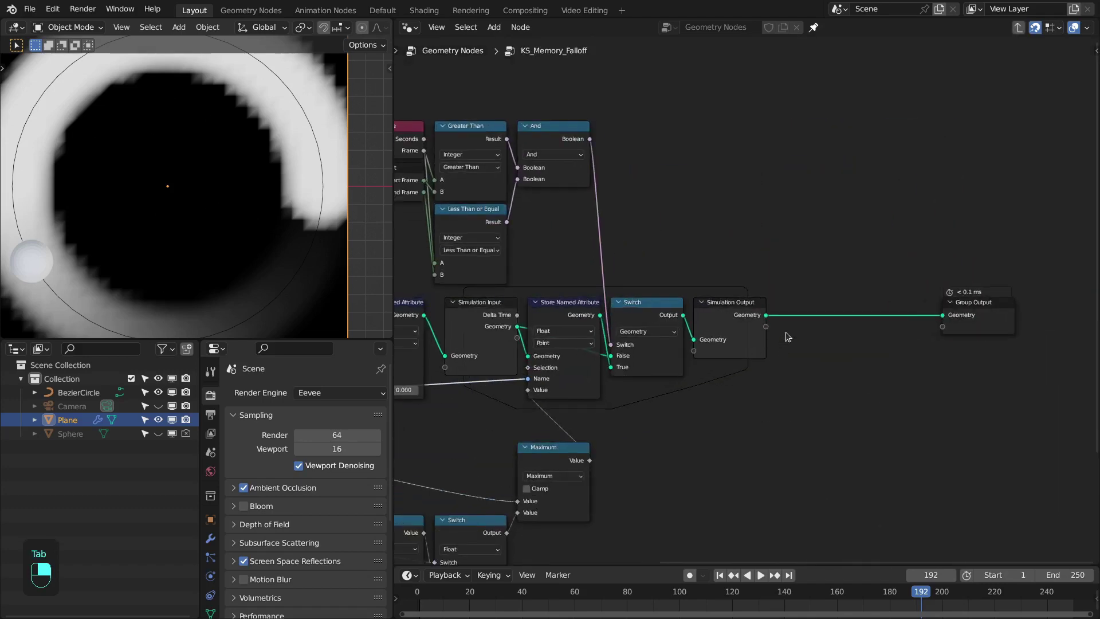
key(ctrl+shift+d)
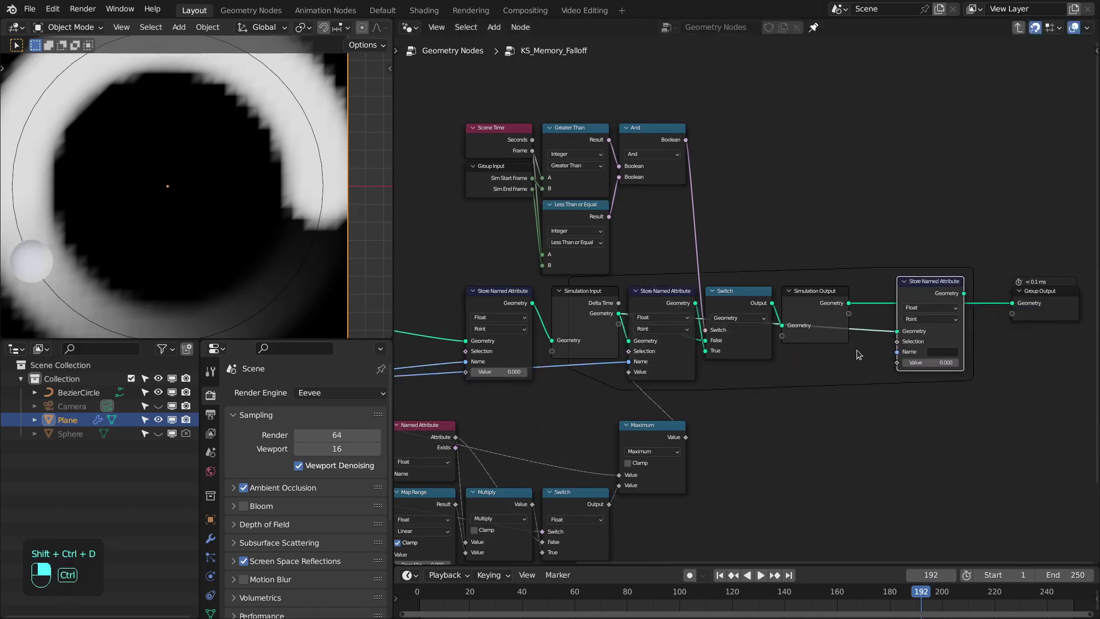
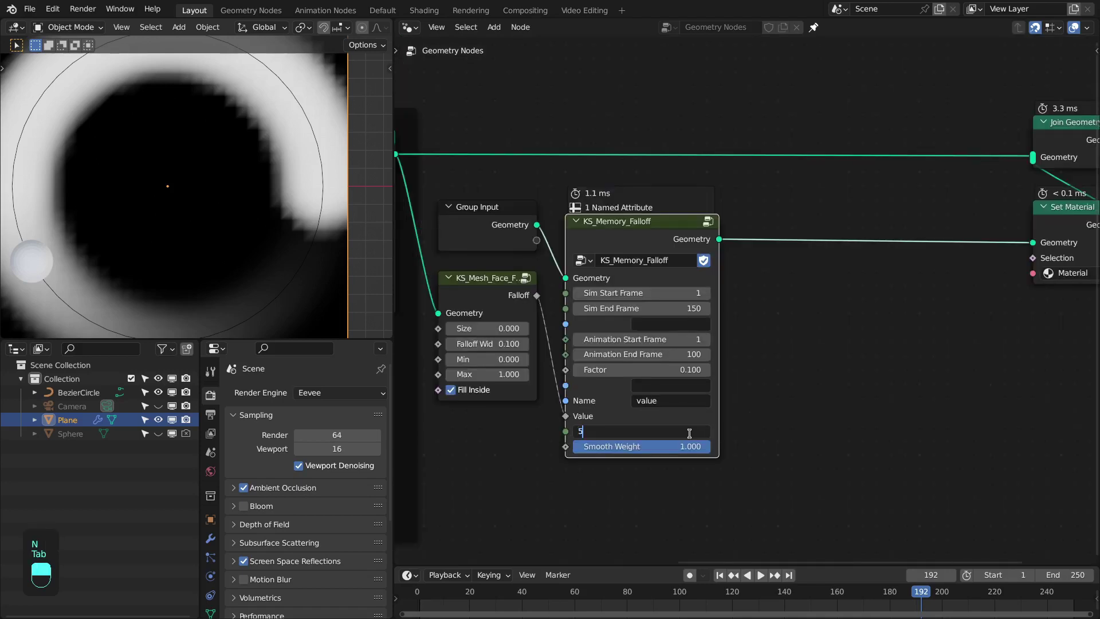
key(shift+space)
middle_click(240, 201)
key(shift+Left)
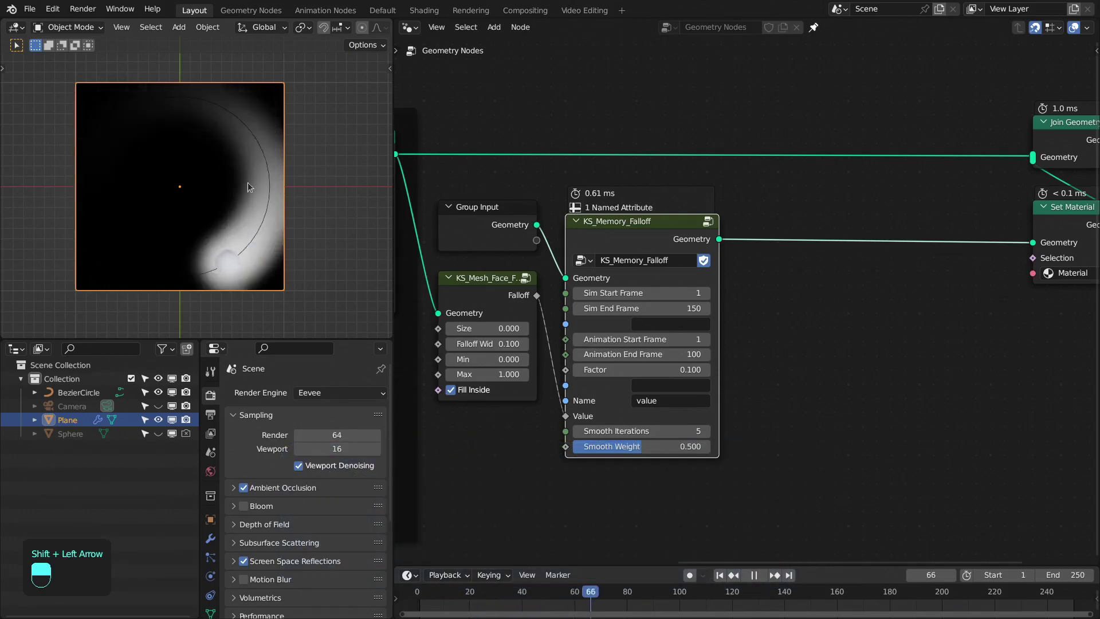
Step: Add a Transform Geometry node with Z rotation 98.8° before the group and scrub playback to check the tilted trail
key(space)
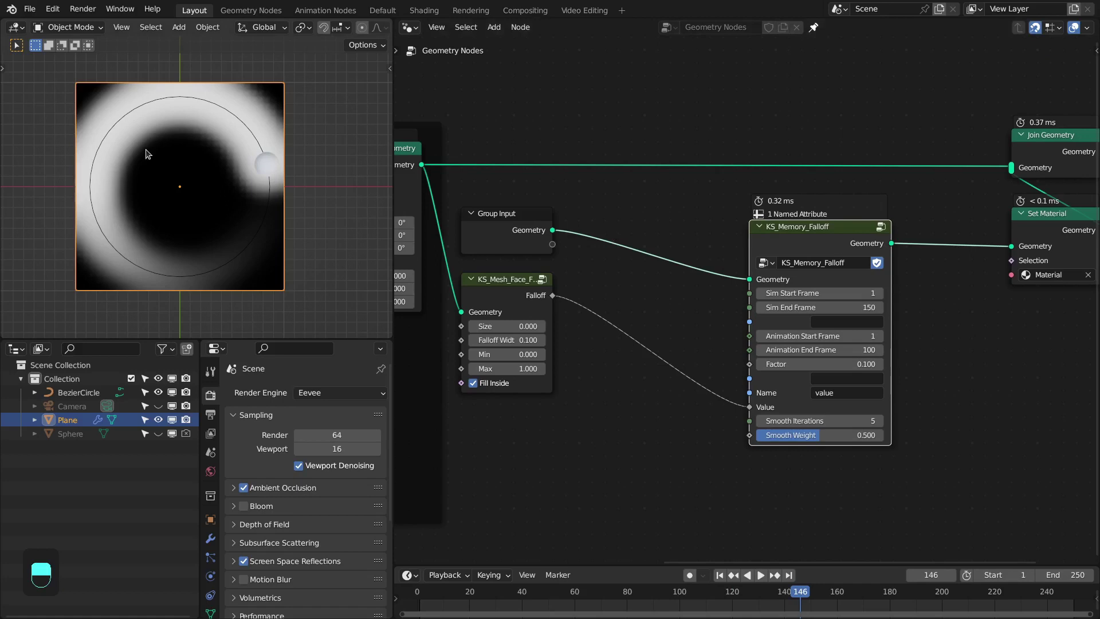
key(shift+a)
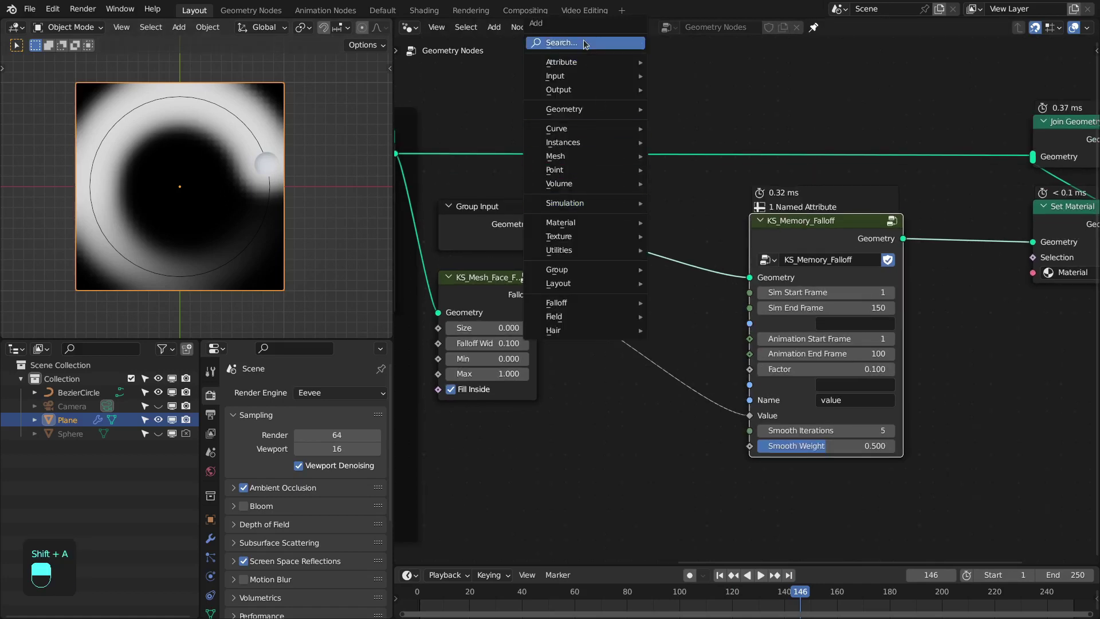
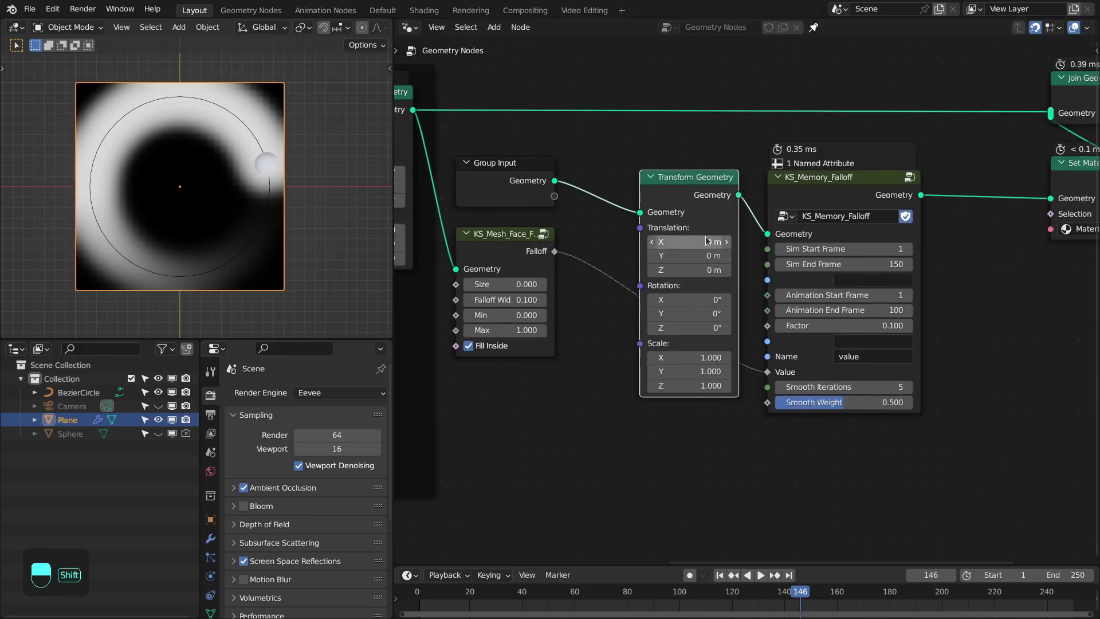
key(shift+Left)
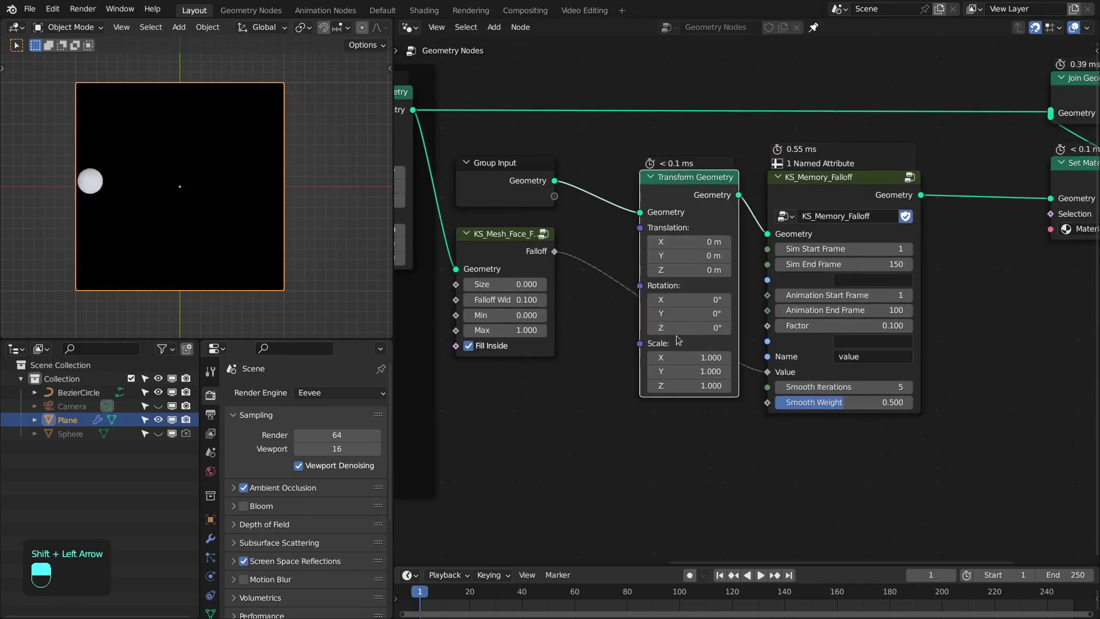
key(space)
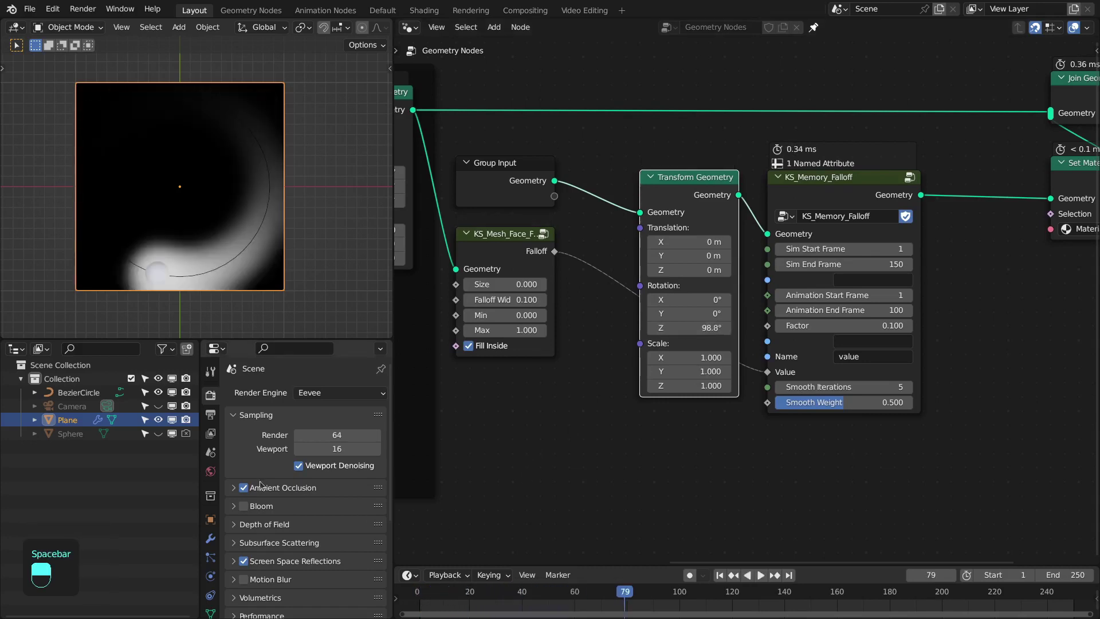
key(shift+Left)
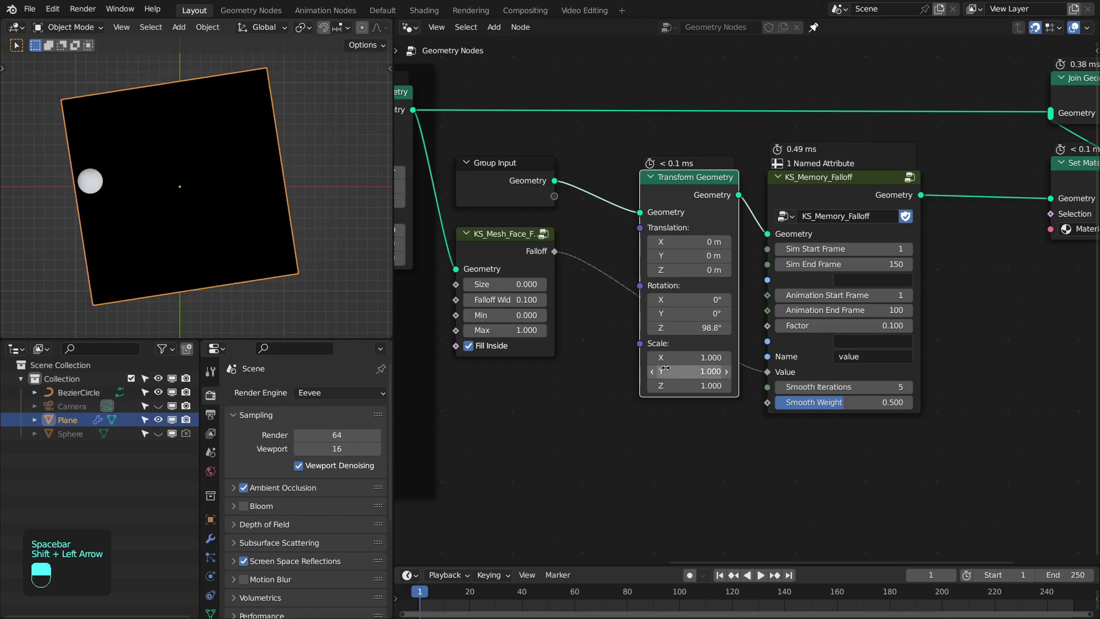
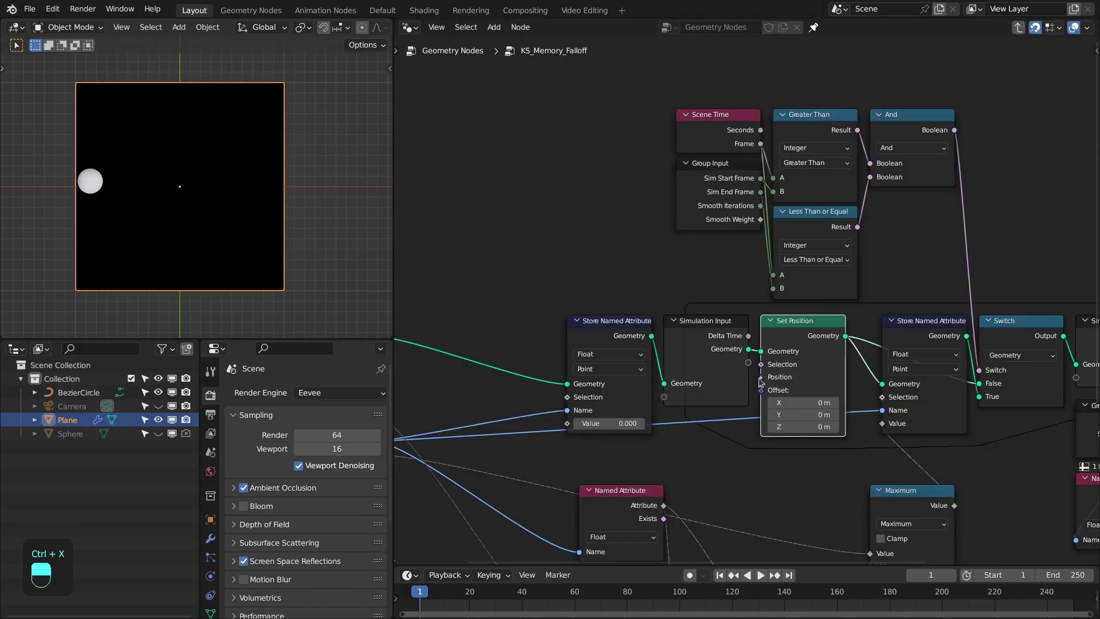
Step: Add a Sample Index node (Vector, Point) fed by the group's incoming geometry for Set Position
key(x)
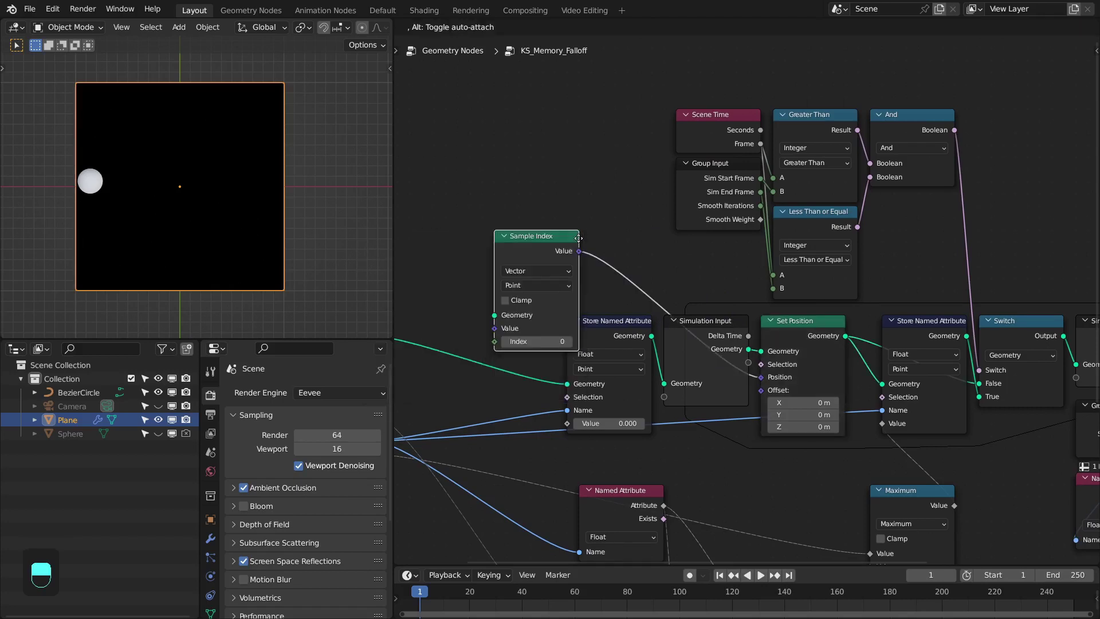
drag(682, 310, 474, 377)
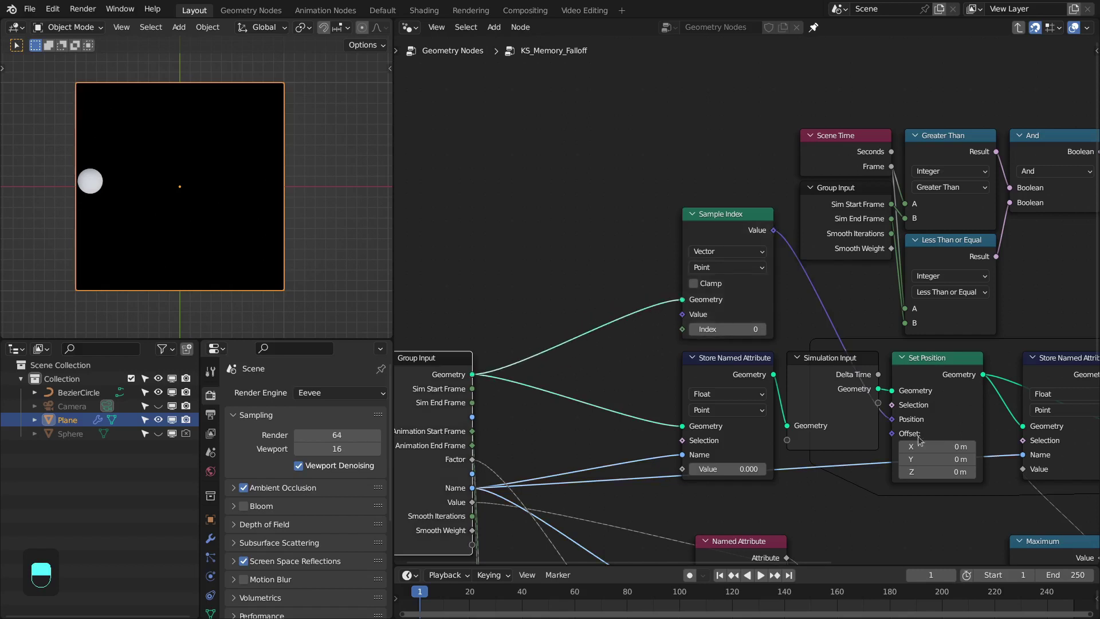
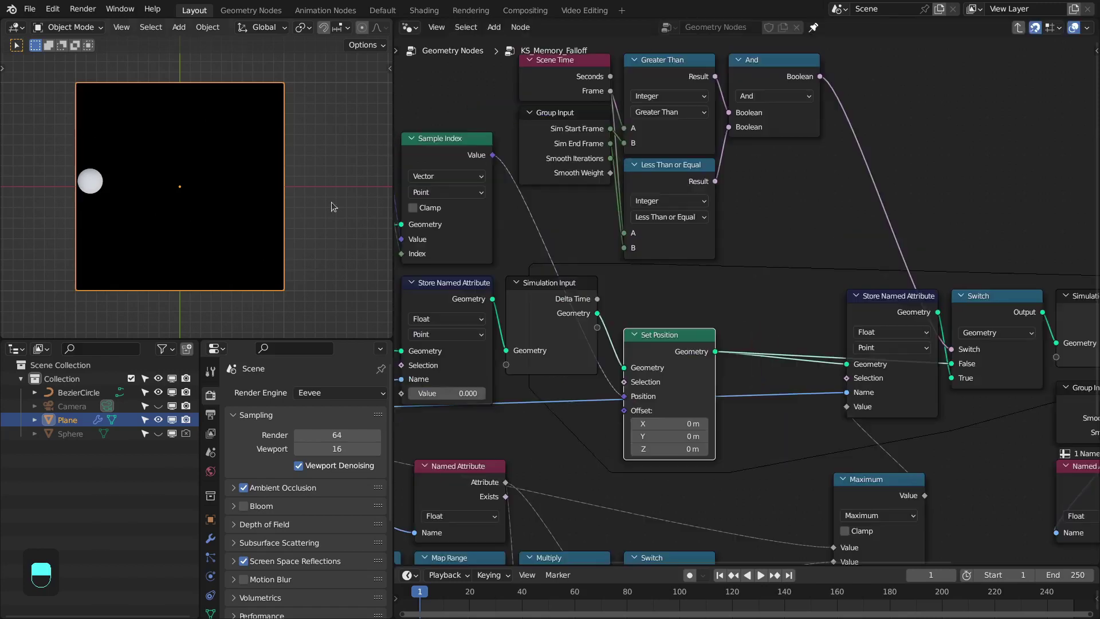
Step: Insert a geometry Switch after Simulation Input choosing between pass-through and Set Position's result
drag(825, 289, 1010, 318)
key(ctrl+z)
drag(1010, 318, 729, 367)
key(shift+d)
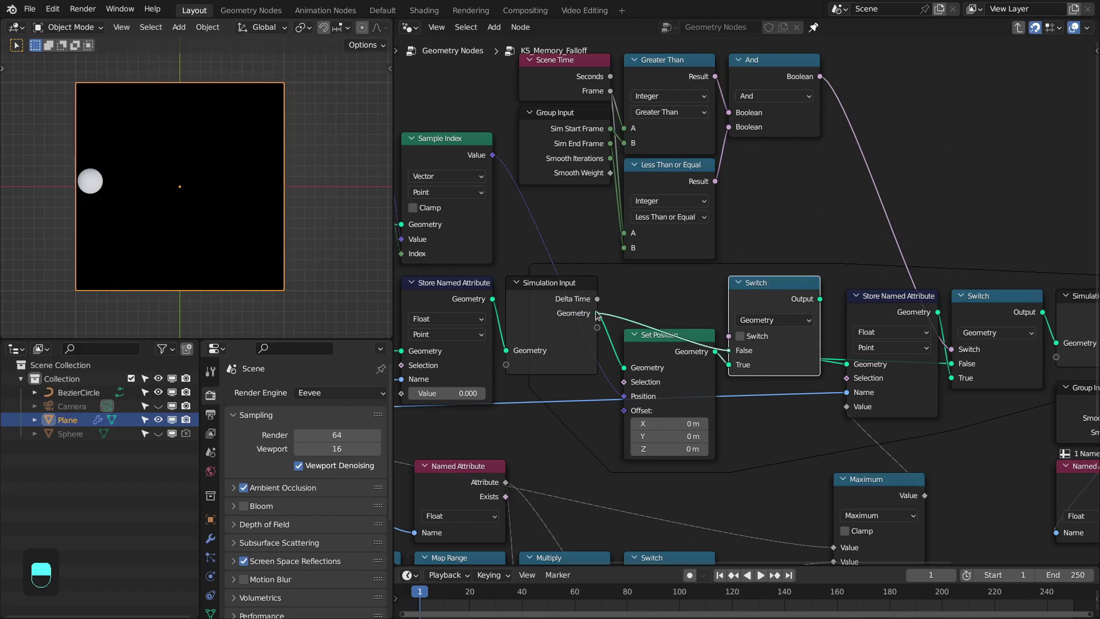
Step: Hide unused sockets on Set Position and bring in a Group Input node for the Switch
key(ctrl+h)
click(671, 347)
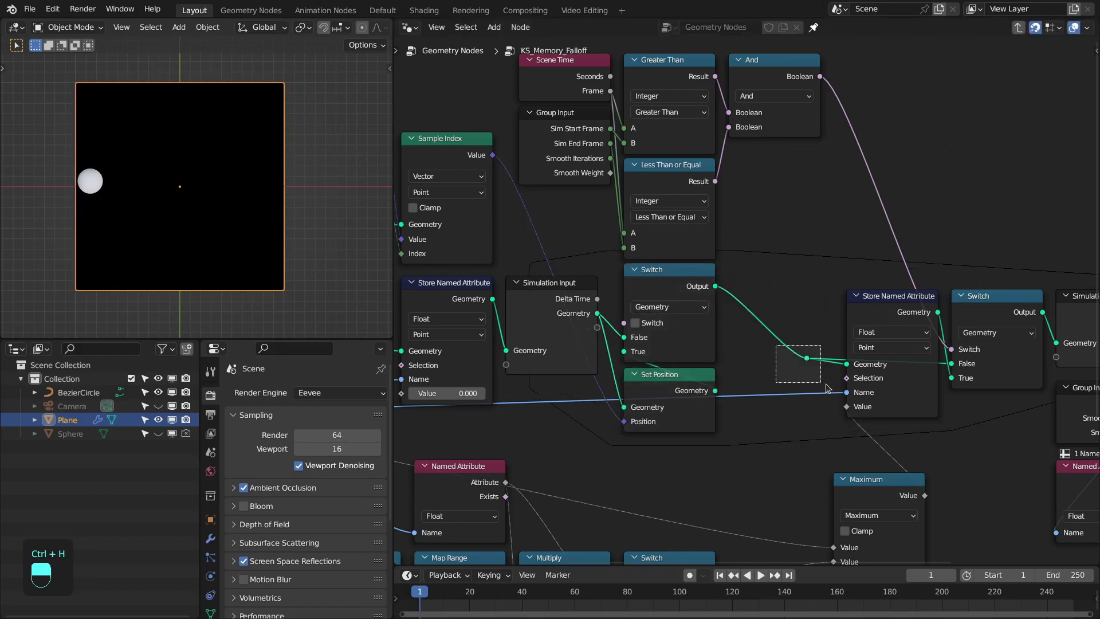
key(ctrl+x)
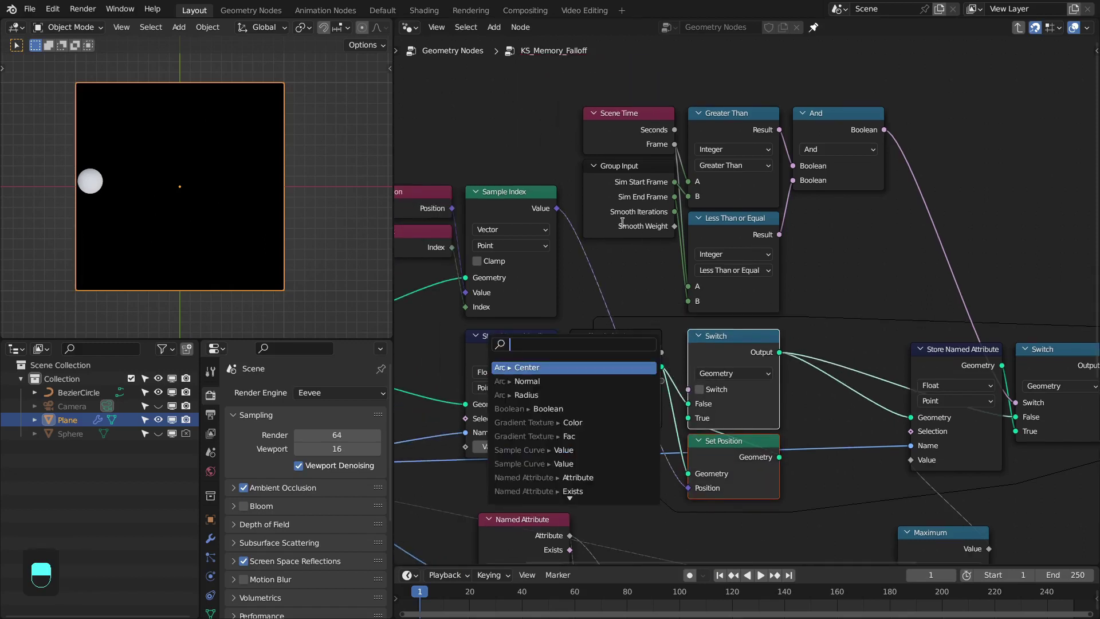
key(ctrl+h)
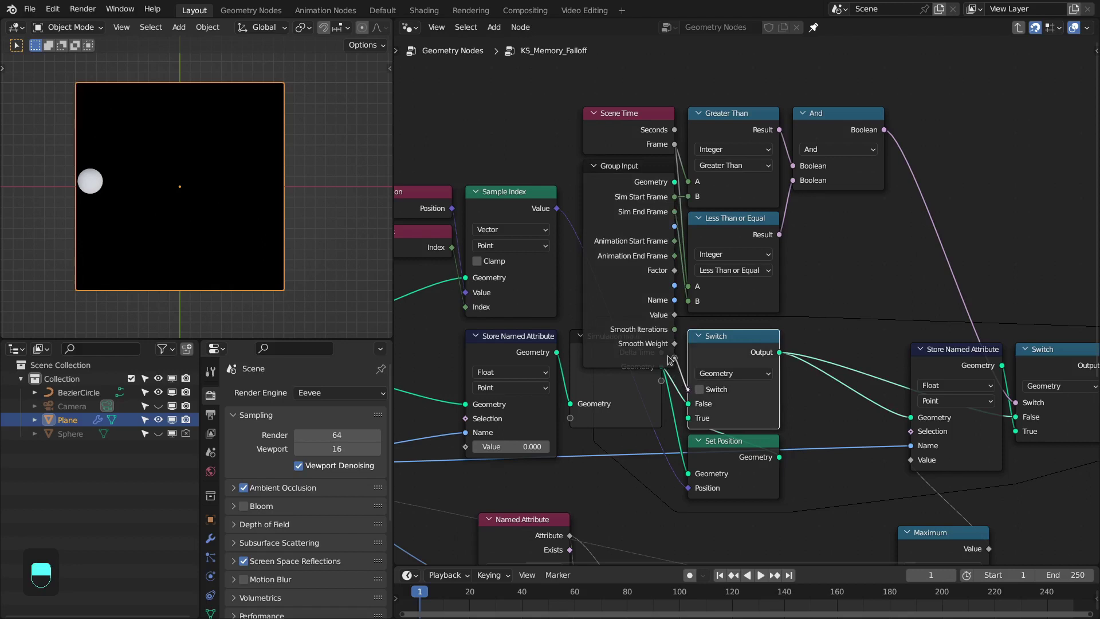
Step: Wire a new Boolean group input to the Switch toggle and rename it Update Geometry
drag(645, 303, 937, 240)
key(ctrl+h)
key(n)
middle_click(937, 240)
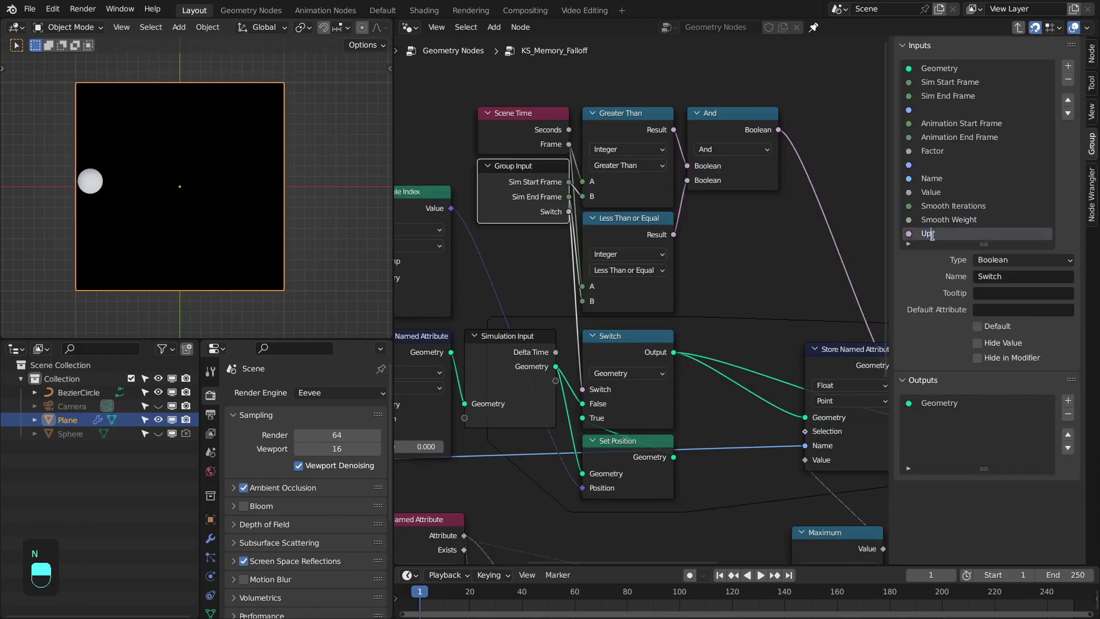
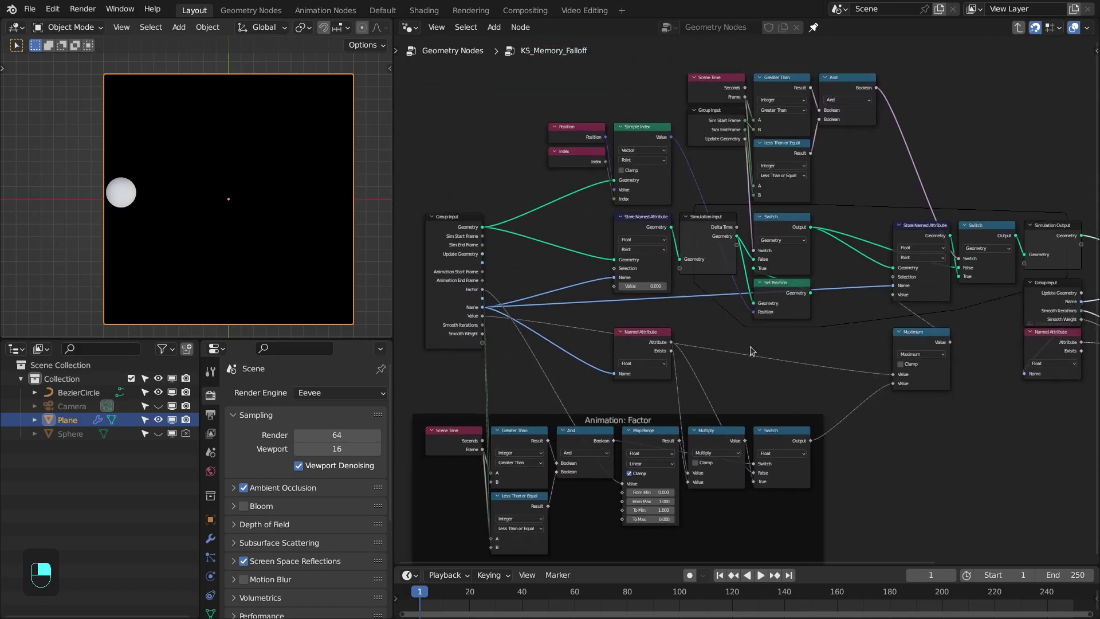
Step: Duplicate Store Named Attribute to chain a second one near the start of the group
key(shift+d)
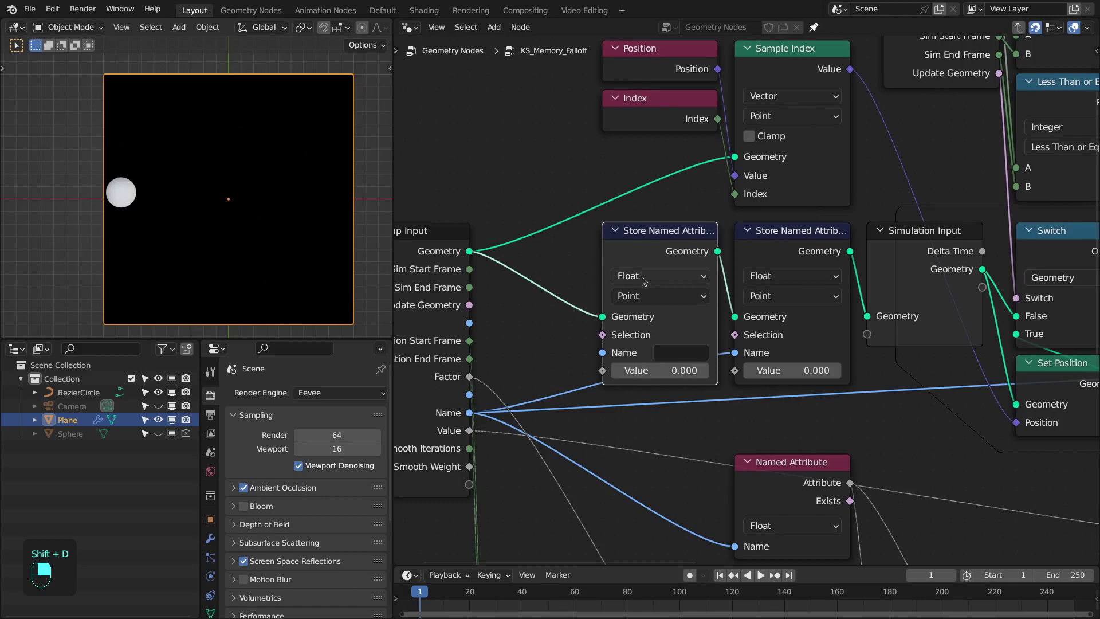
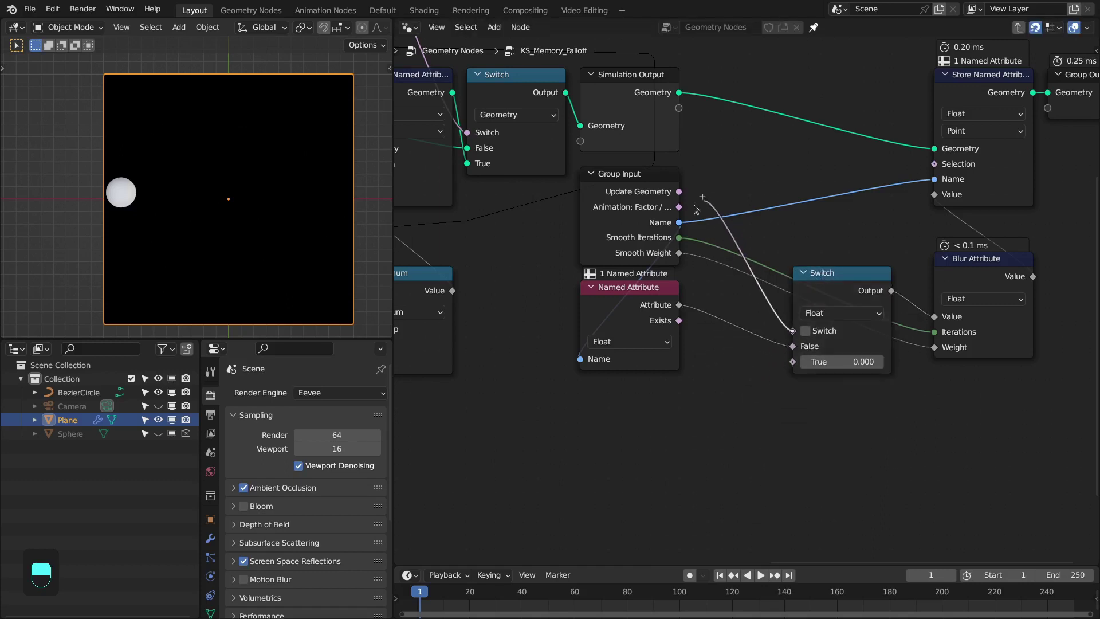
Step: Delete a node and search for a Map Range node to start the falloff chain
key(x)
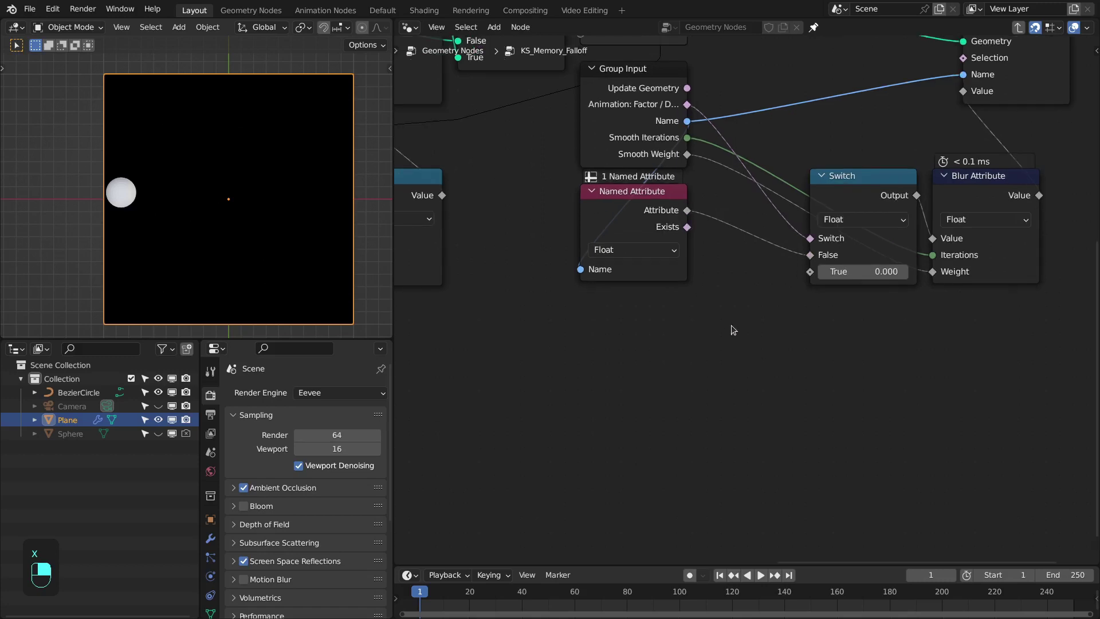
key(shift+a)
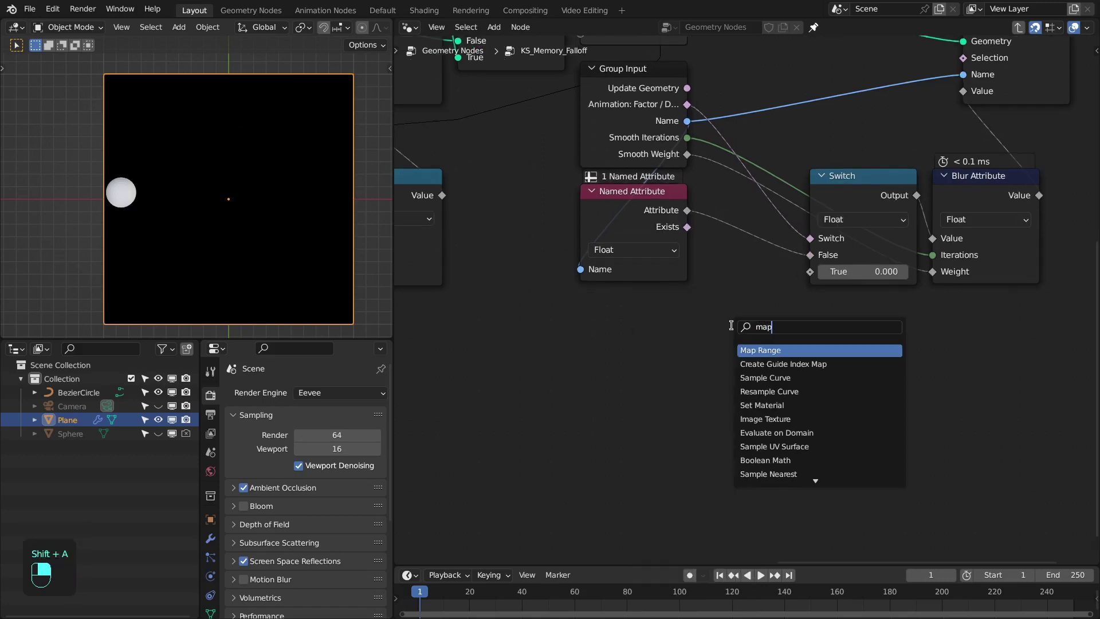
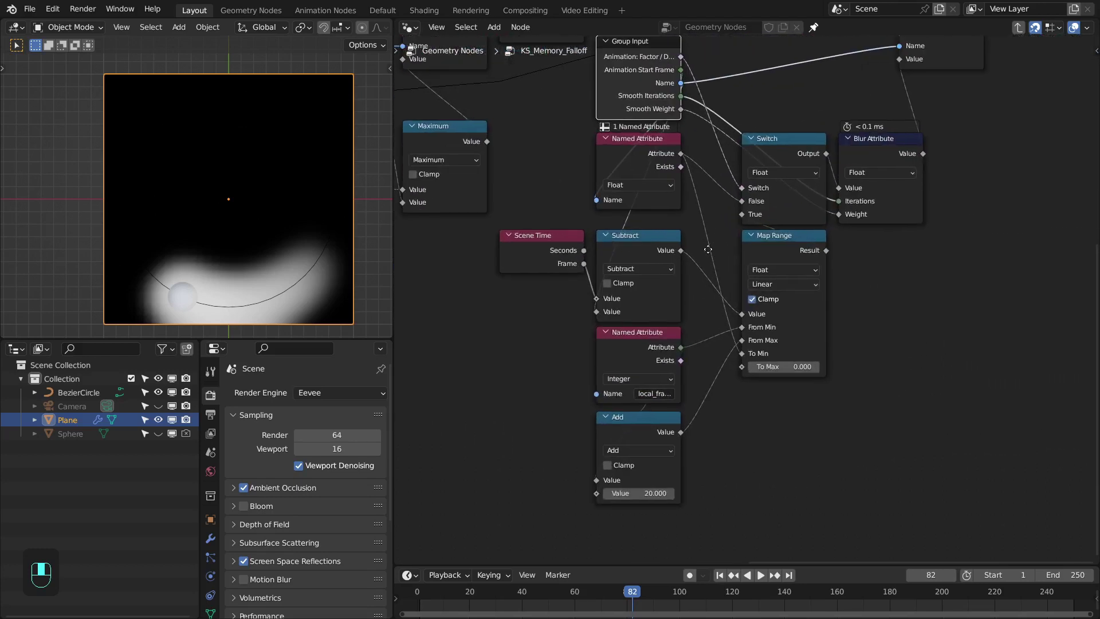
drag(678, 455, 511, 528)
key(ctrl+h)
key(shift+a)
drag(745, 201, 700, 131)
drag(998, 190, 948, 143)
key(shift+Right)
key(shift+Left)
key(space)
key(space)
key(space)
key(space)
key(ctrl+h)
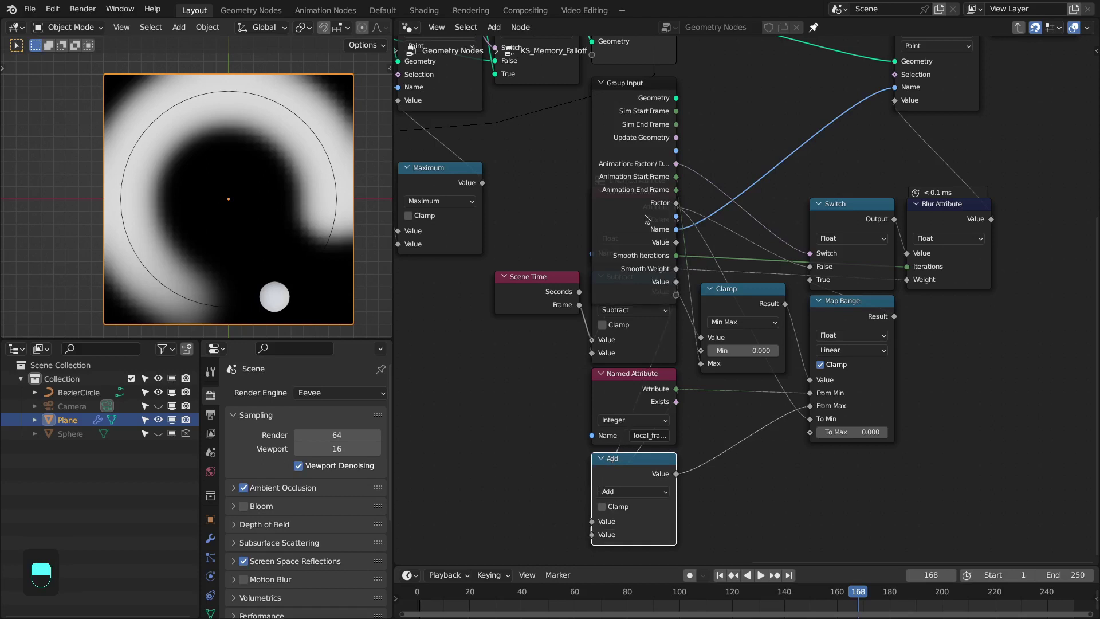
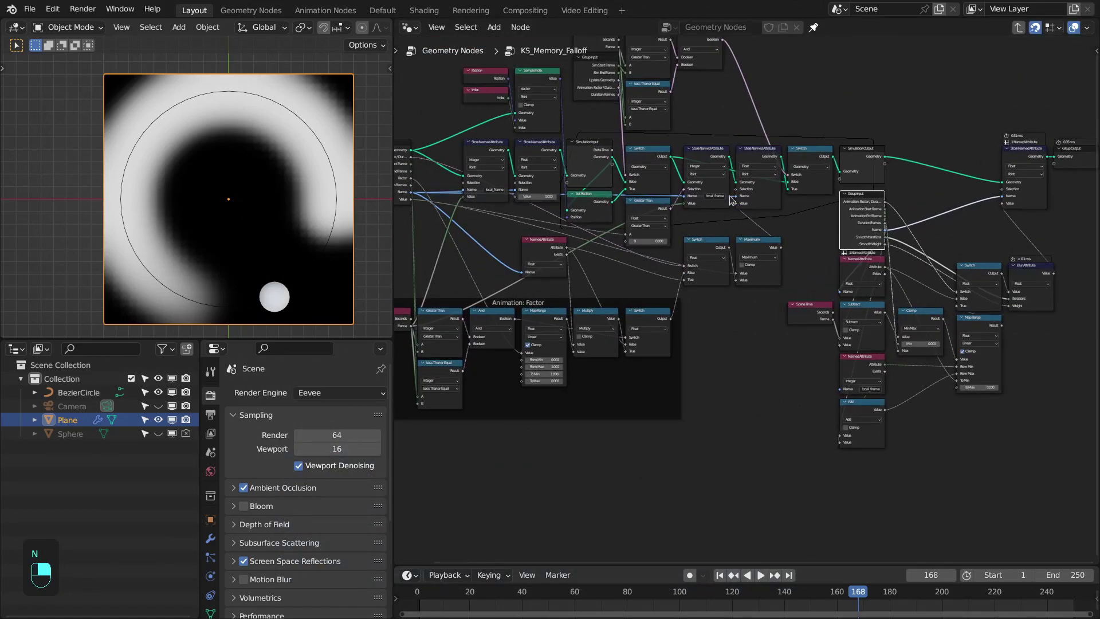
Step: Maximize the node editor and pan across the full KS_Memory_Falloff tree to inspect it
key(n)
key(ctrl+space)
drag(716, 173, 690, 191)
drag(688, 203, 692, 191)
right_click(688, 203)
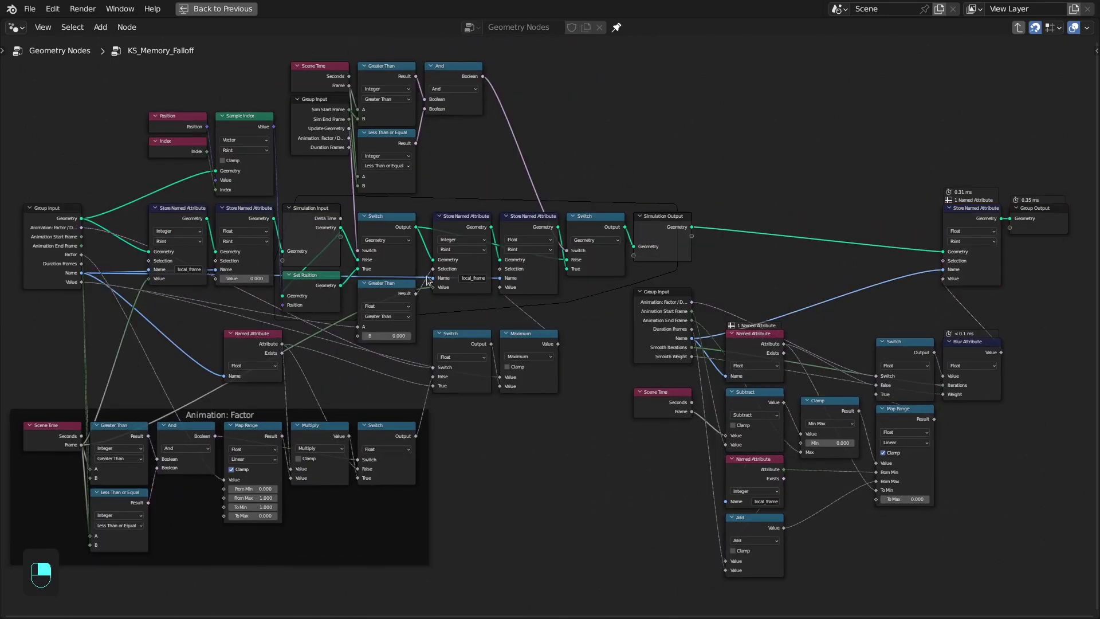